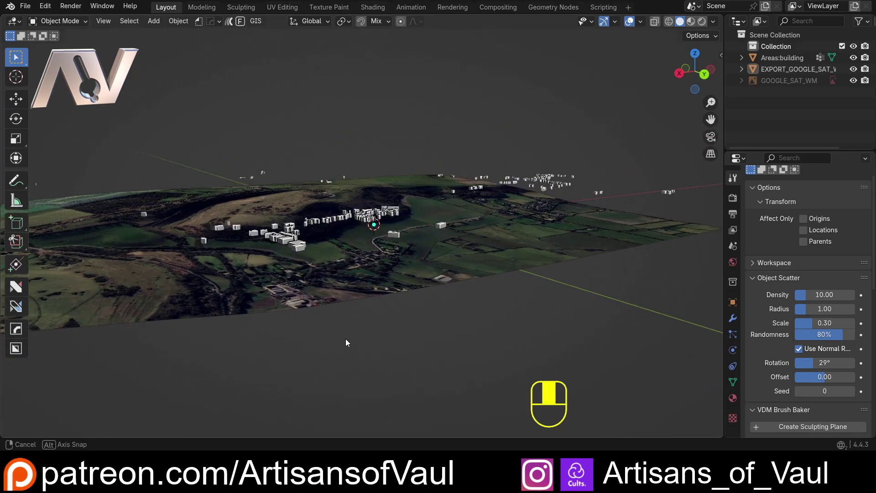
Step: Orbit around the scene to inspect the terrain, buildings, and the chainmail draped over the cloth
{"action": "left_click", "coordinate": [318, 271]}
{"action": "left_click_drag", "start_coordinate": [263, 281], "coordinate": [302, 285]}
{"action": "left_click_drag", "start_coordinate": [376, 302], "coordinate": [307, 294]}
{"action": "left_click_drag", "start_coordinate": [227, 189], "coordinate": [199, 193]}
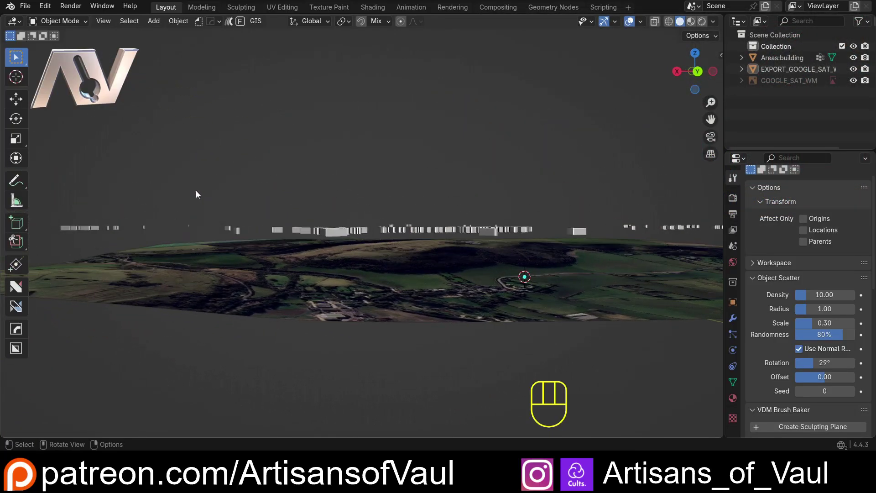
{"action": "left_click_drag", "start_coordinate": [200, 193], "coordinate": [273, 217]}
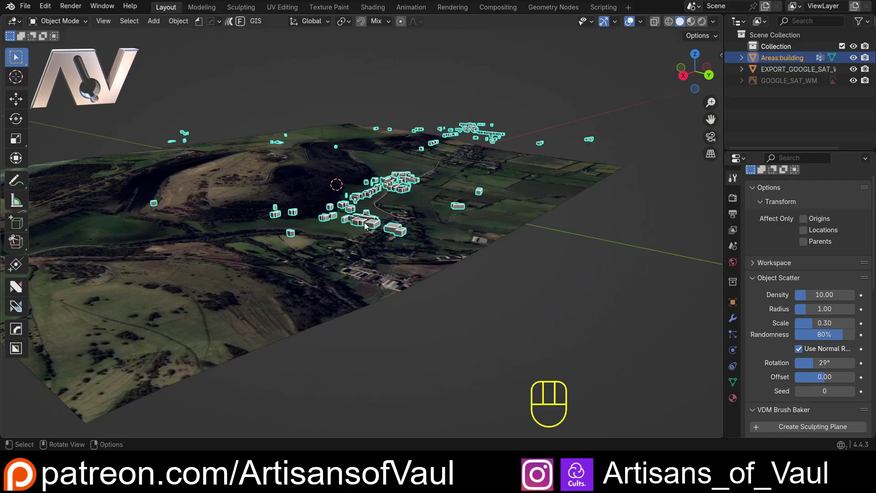
{"action": "left_click_drag", "start_coordinate": [408, 258], "coordinate": [350, 242]}
{"action": "left_click", "coordinate": [359, 233]}
{"action": "left_click_drag", "start_coordinate": [257, 210], "coordinate": [365, 230]}
{"action": "left_click", "coordinate": [328, 302]}
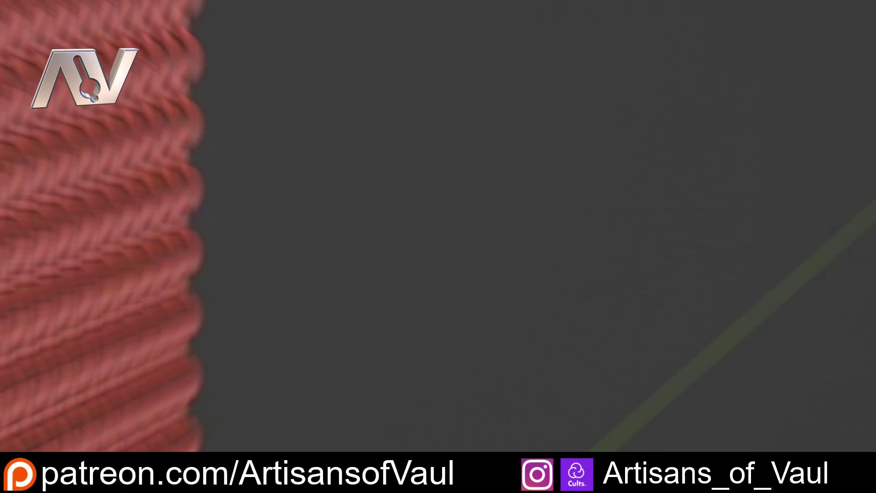
{"action": "left_click_drag", "start_coordinate": [433, 301], "coordinate": [351, 285]}
{"action": "left_click", "coordinate": [350, 281]}
{"action": "left_click_drag", "start_coordinate": [249, 272], "coordinate": [417, 280]}
{"action": "left_click", "coordinate": [504, 281]}
{"action": "left_click_drag", "start_coordinate": [204, 237], "coordinate": [253, 236]}
{"action": "left_click_drag", "start_coordinate": [170, 232], "coordinate": [295, 212]}
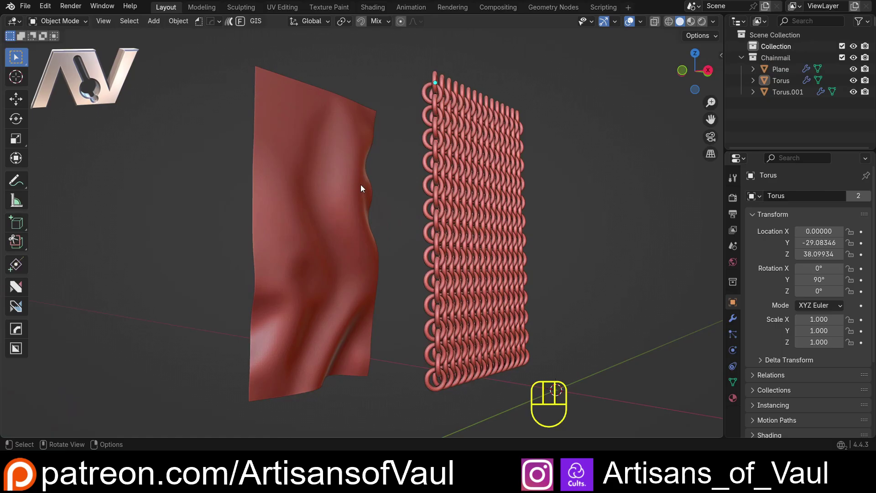
{"action": "left_click_drag", "start_coordinate": [301, 148], "coordinate": [292, 129]}
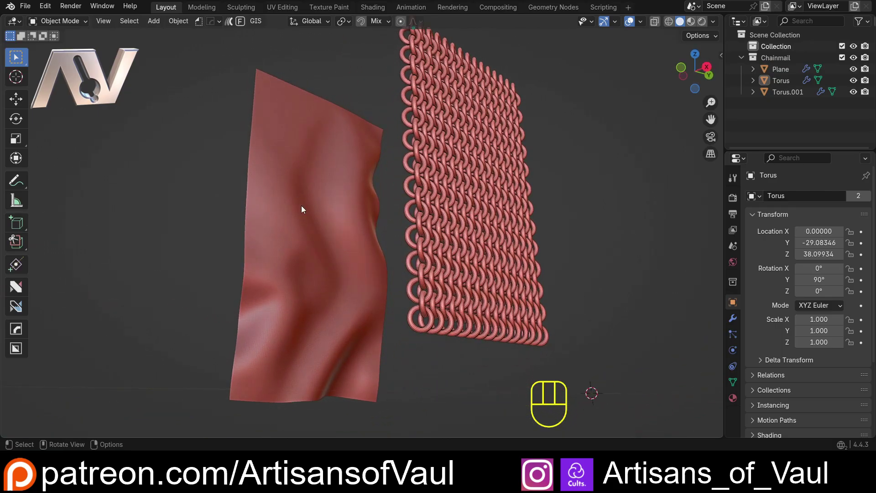
{"action": "left_click_drag", "start_coordinate": [316, 191], "coordinate": [295, 219]}
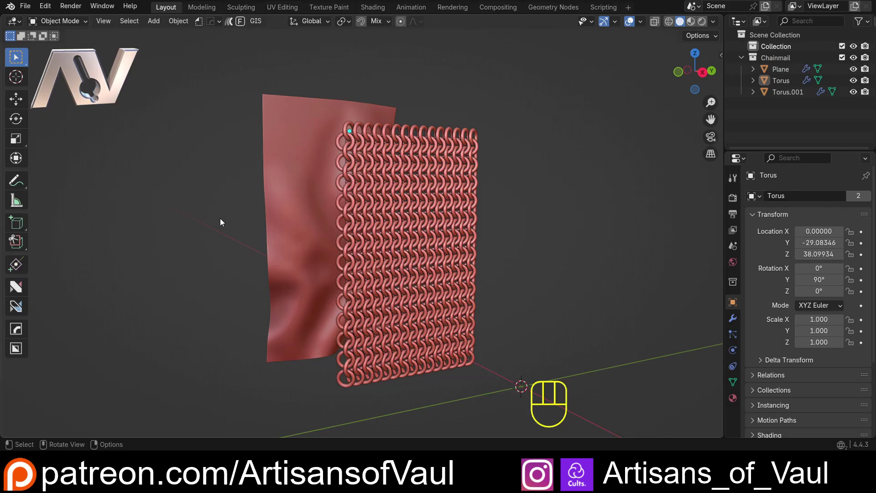
Step: Select the satellite-textured terrain and orbit around it from several angles
{"action": "left_click", "coordinate": [475, 224]}
{"action": "left_click", "coordinate": [548, 228]}
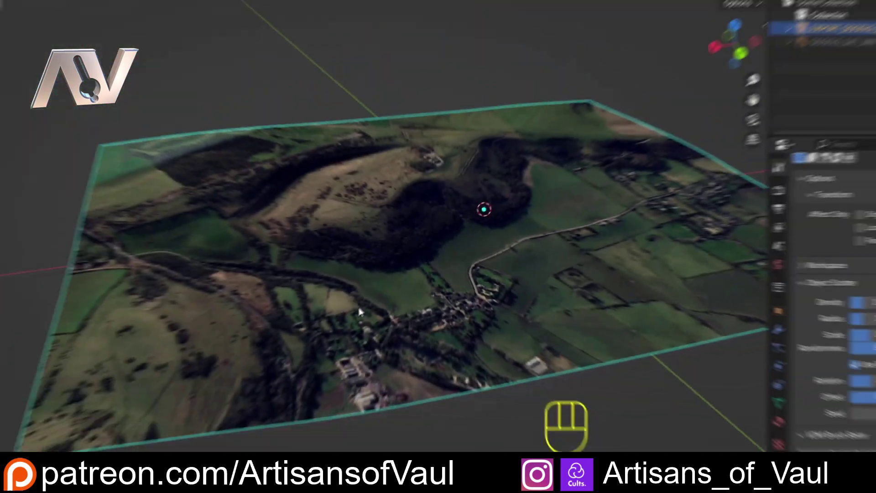
{"action": "left_click_drag", "start_coordinate": [372, 287], "coordinate": [360, 255]}
{"action": "left_click_drag", "start_coordinate": [372, 283], "coordinate": [373, 274]}
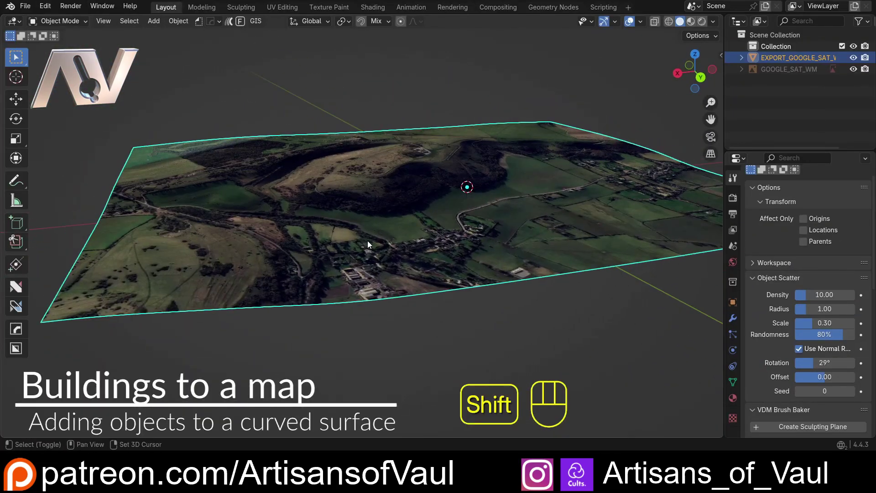
{"action": "left_click_drag", "start_coordinate": [363, 255], "coordinate": [354, 277]}
{"action": "left_click_drag", "start_coordinate": [357, 275], "coordinate": [356, 264]}
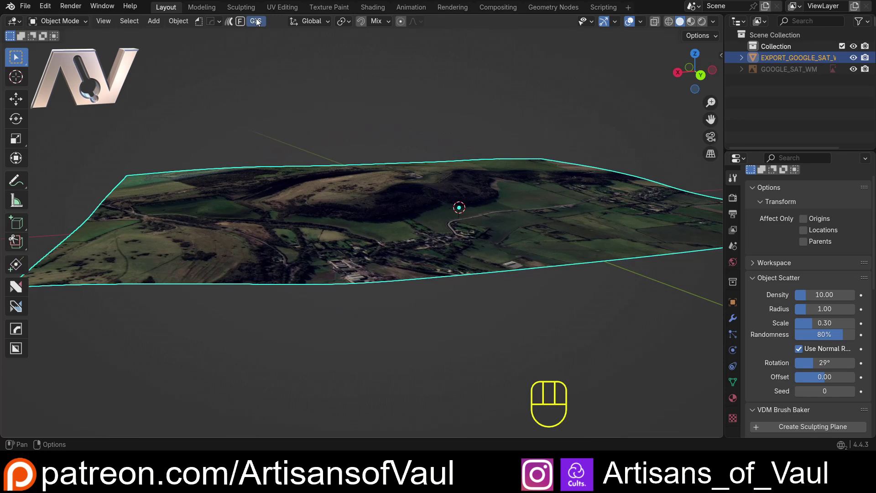
{"action": "left_click_drag", "start_coordinate": [258, 22], "coordinate": [456, 210]}
{"action": "left_click_drag", "start_coordinate": [493, 201], "coordinate": [426, 204]}
{"action": "left_click", "coordinate": [425, 117]}
{"action": "left_click", "coordinate": [370, 199]}
{"action": "middle_click", "coordinate": [368, 189]}
{"action": "left_click_drag", "start_coordinate": [370, 184], "coordinate": [380, 181]}
Step: Trial-scale the terrain along Z and lift the buildings, then undo the changes
{"action": "key", "text": "s"}
{"action": "key", "text": "z"}
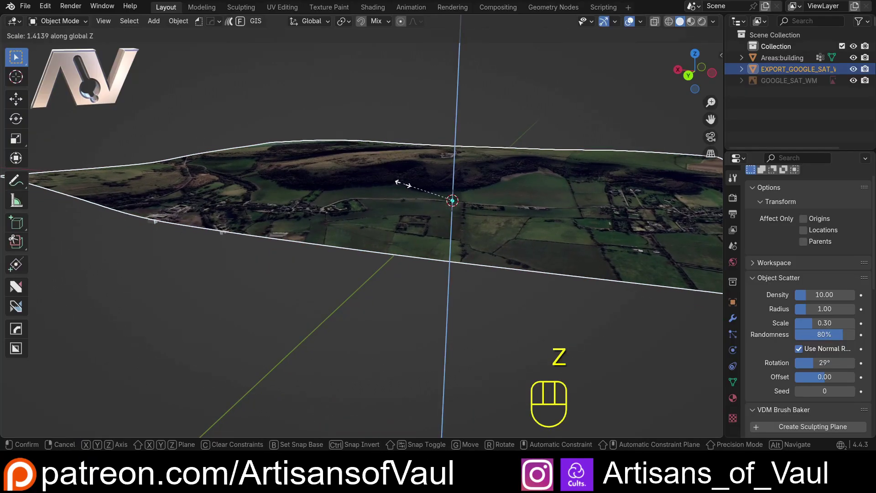
{"action": "left_click", "coordinate": [192, 210]}
{"action": "left_click_drag", "start_coordinate": [259, 221], "coordinate": [203, 252]}
{"action": "key", "text": "g"}
{"action": "key", "text": "z"}
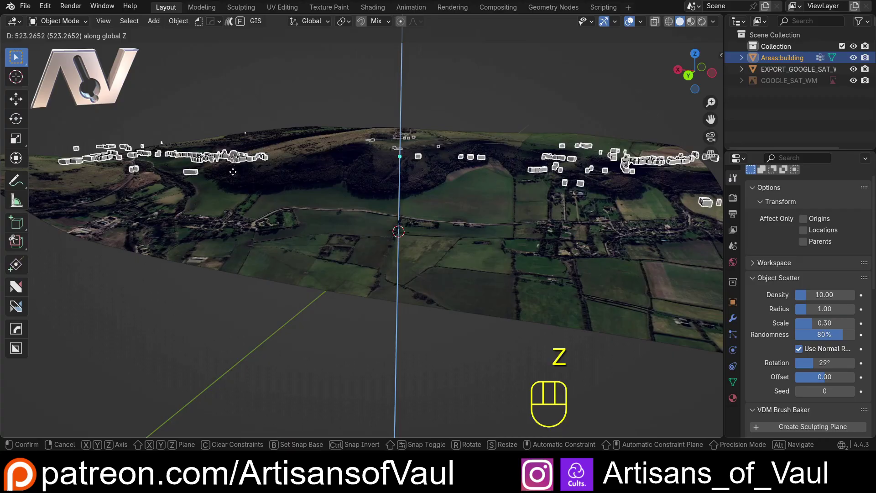
{"action": "left_click_drag", "start_coordinate": [239, 212], "coordinate": [248, 200]}
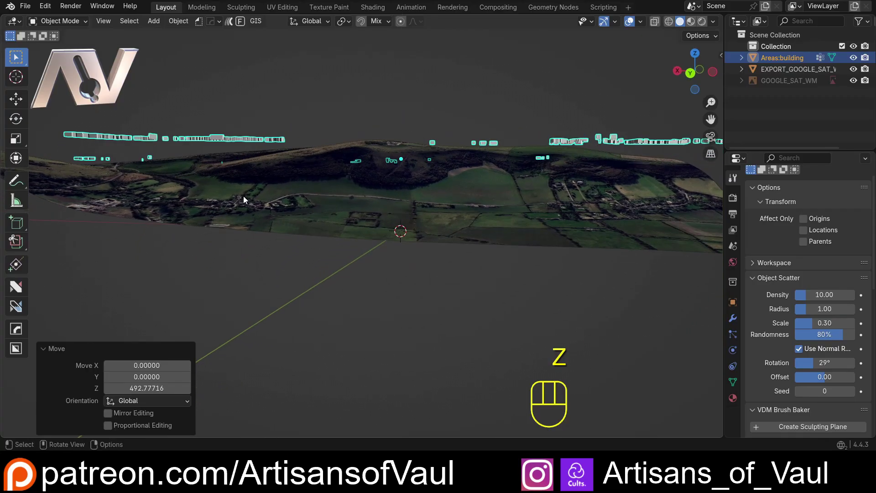
{"action": "left_click_drag", "start_coordinate": [203, 190], "coordinate": [254, 208]}
{"action": "key", "text": "ctrl+z"}
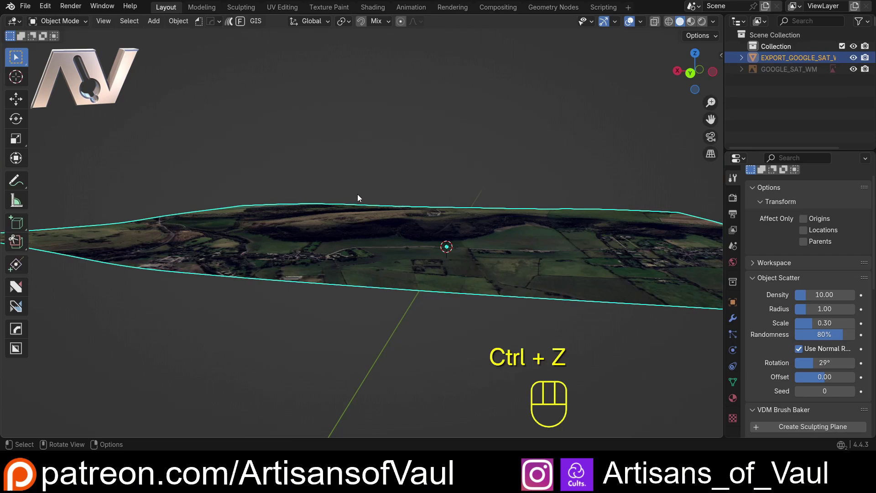
Step: Scale the terrain about 2.7 times along Z so the hills stand out, viewed from the side
{"action": "key", "text": "s"}
{"action": "key", "text": "z"}
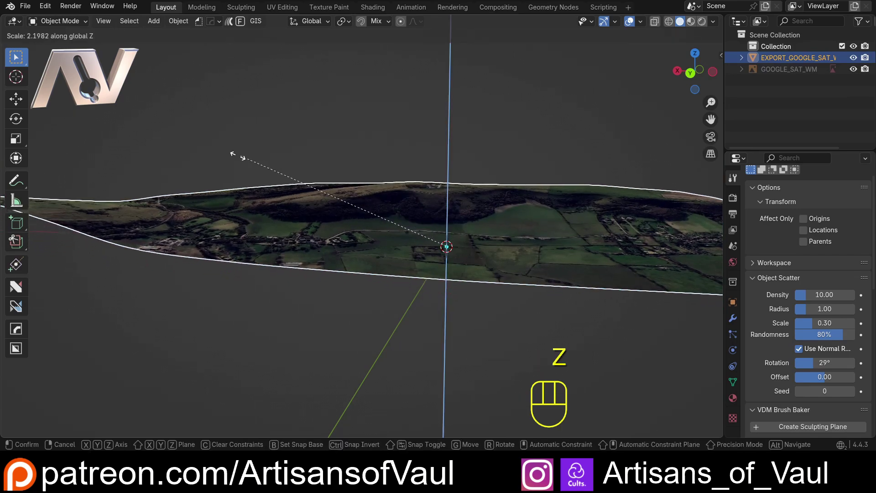
{"action": "left_click_drag", "start_coordinate": [200, 109], "coordinate": [196, 130]}
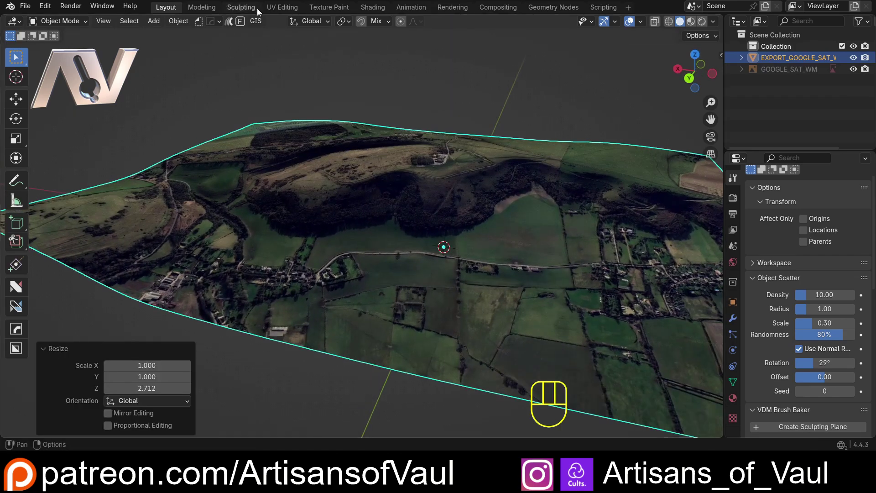
{"action": "left_click_drag", "start_coordinate": [256, 26], "coordinate": [331, 269]}
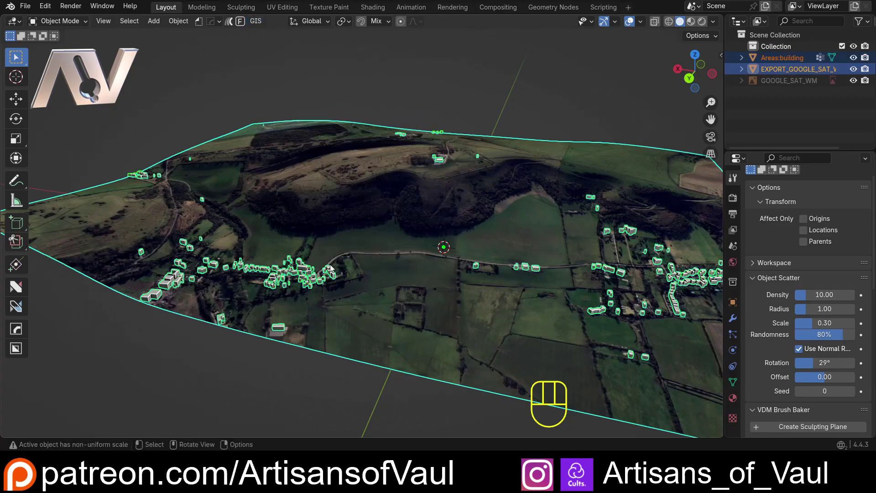
{"action": "left_click_drag", "start_coordinate": [301, 264], "coordinate": [311, 262]}
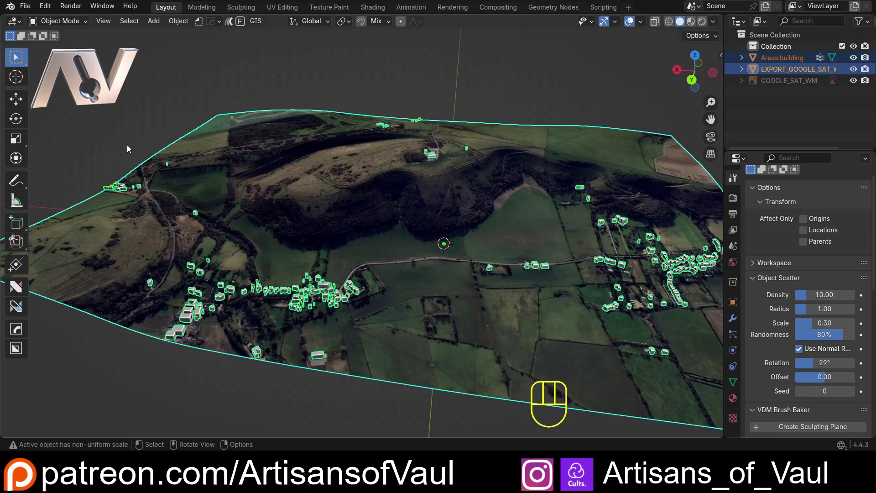
{"action": "key", "text": "ctrl+z"}
{"action": "left_click_drag", "start_coordinate": [137, 129], "coordinate": [170, 97]}
{"action": "left_click_drag", "start_coordinate": [255, 26], "coordinate": [383, 286]}
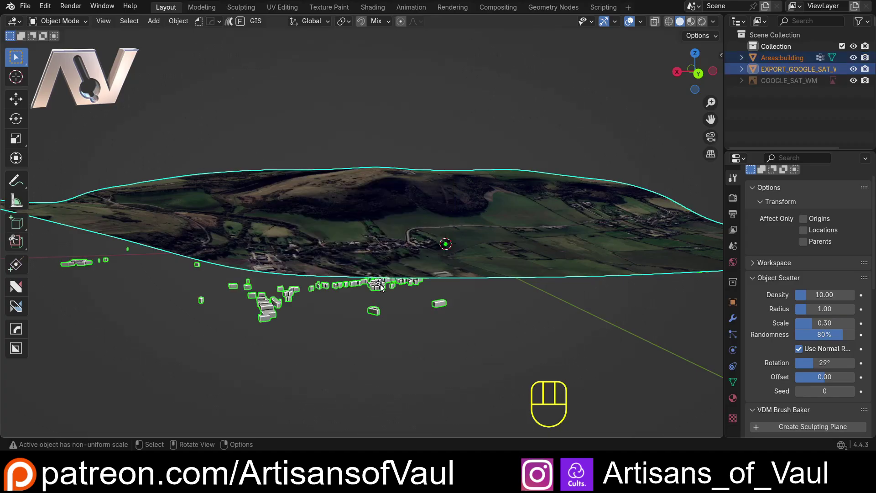
Step: Select the buildings object, move it along Z above the terrain and switch to top view
{"action": "left_click", "coordinate": [298, 282]}
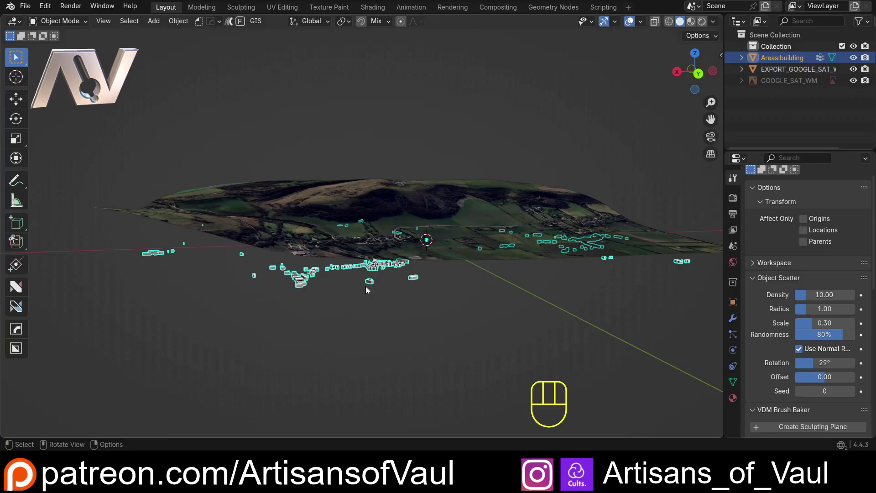
{"action": "key", "text": "g"}
{"action": "key", "text": "z"}
{"action": "left_click", "coordinate": [369, 133]}
{"action": "left_click_drag", "start_coordinate": [368, 133], "coordinate": [341, 239]}
{"action": "left_click", "coordinate": [699, 76]}
Step: In top view, pan to the village and zoom in close on a few building footprints
{"action": "left_click", "coordinate": [694, 76]}
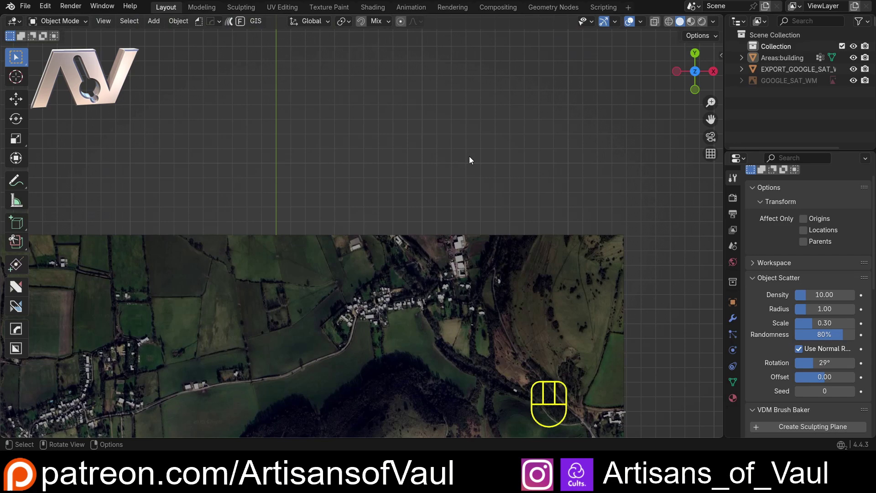
{"action": "left_click_drag", "start_coordinate": [437, 229], "coordinate": [454, 70]}
{"action": "left_click", "coordinate": [388, 151]}
{"action": "middle_click", "coordinate": [596, 252]}
{"action": "left_click_drag", "start_coordinate": [283, 204], "coordinate": [443, 241]}
{"action": "left_click_drag", "start_coordinate": [464, 87], "coordinate": [384, 226]}
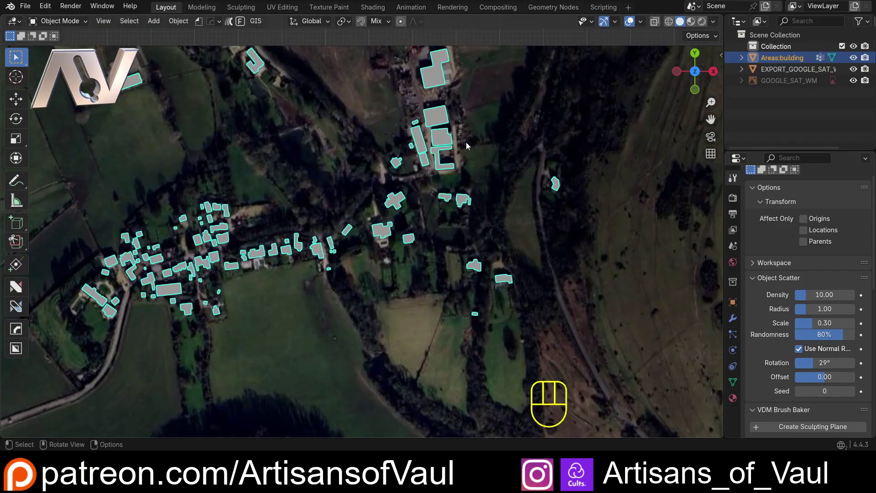
{"action": "middle_click", "coordinate": [506, 299]}
{"action": "left_click_drag", "start_coordinate": [449, 200], "coordinate": [361, 205]}
{"action": "middle_click", "coordinate": [405, 165]}
Step: Inspect a footprint in Edit Mode, then return to Object Mode
{"action": "left_click", "coordinate": [345, 147]}
{"action": "key", "text": "Tab"}
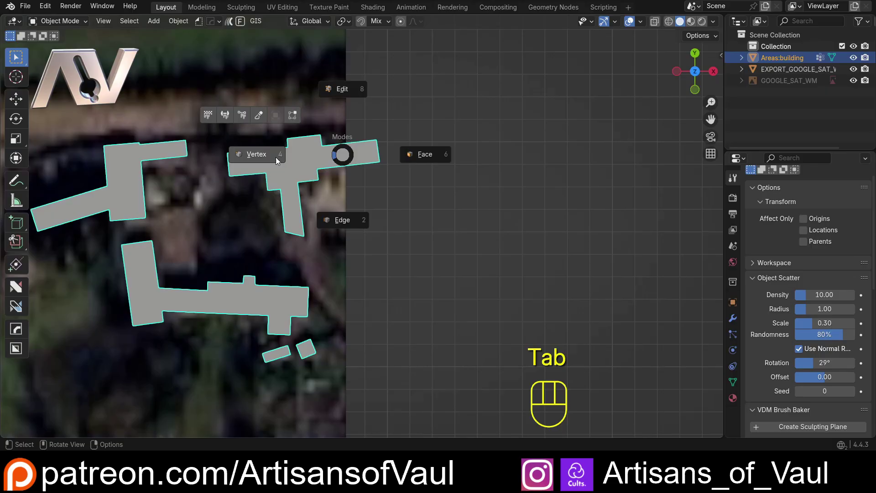
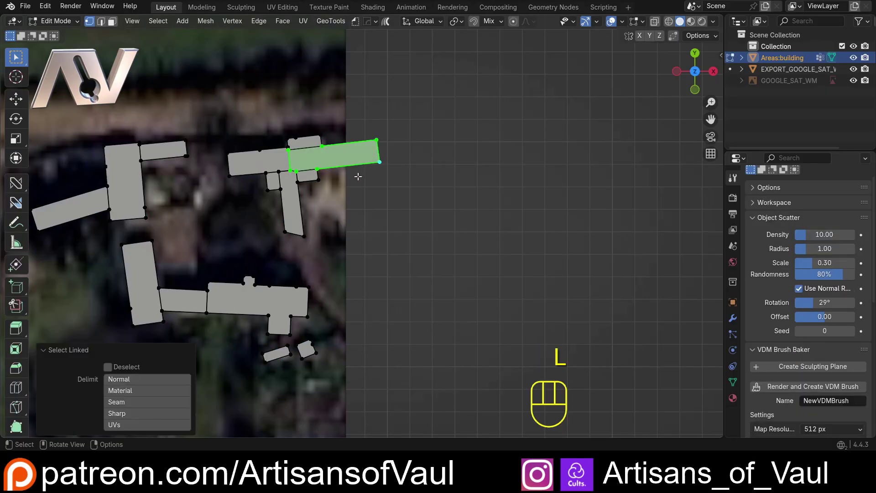
{"action": "key", "text": "x"}
{"action": "key", "text": "Tab"}
Step: Zoom back out over the map and orbit to see the buildings floating above the terrain
{"action": "left_click_drag", "start_coordinate": [339, 193], "coordinate": [526, 113]}
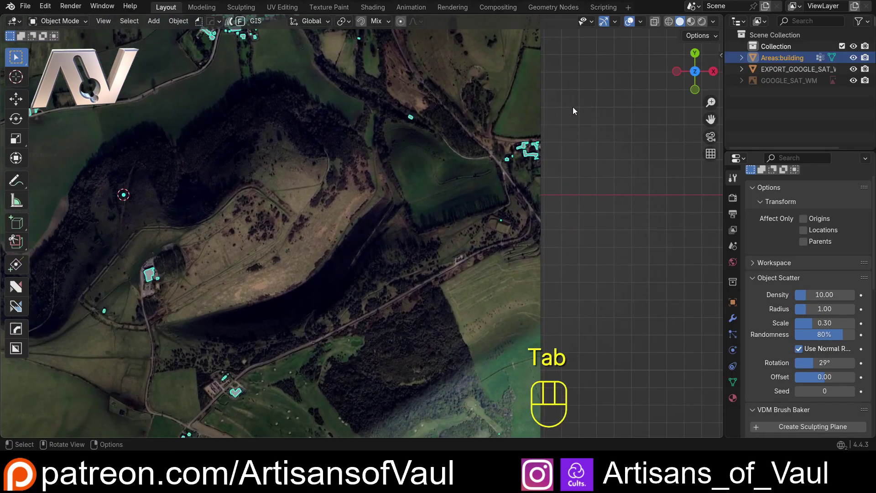
{"action": "left_click_drag", "start_coordinate": [431, 195], "coordinate": [520, 136]}
{"action": "left_click_drag", "start_coordinate": [409, 154], "coordinate": [396, 223]}
{"action": "left_click", "coordinate": [595, 215]}
{"action": "left_click_drag", "start_coordinate": [467, 242], "coordinate": [576, 131]}
{"action": "left_click_drag", "start_coordinate": [475, 145], "coordinate": [475, 116]}
{"action": "left_click", "coordinate": [311, 207]}
{"action": "middle_click", "coordinate": [281, 198]}
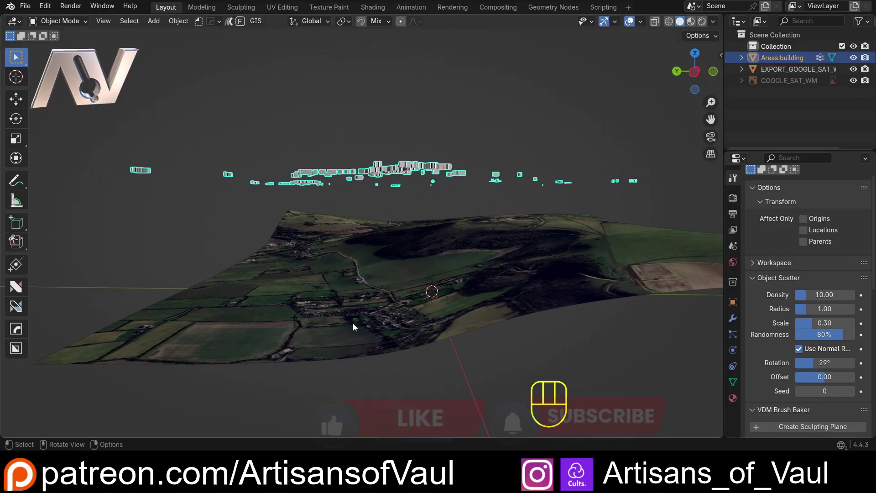
Step: Add a Shrinkwrap modifier to the buildings targeting the terrain and view the result, then undo
{"action": "left_click_drag", "start_coordinate": [377, 287], "coordinate": [400, 284]}
{"action": "left_click", "coordinate": [739, 321]}
{"action": "left_click_drag", "start_coordinate": [480, 111], "coordinate": [499, 129]}
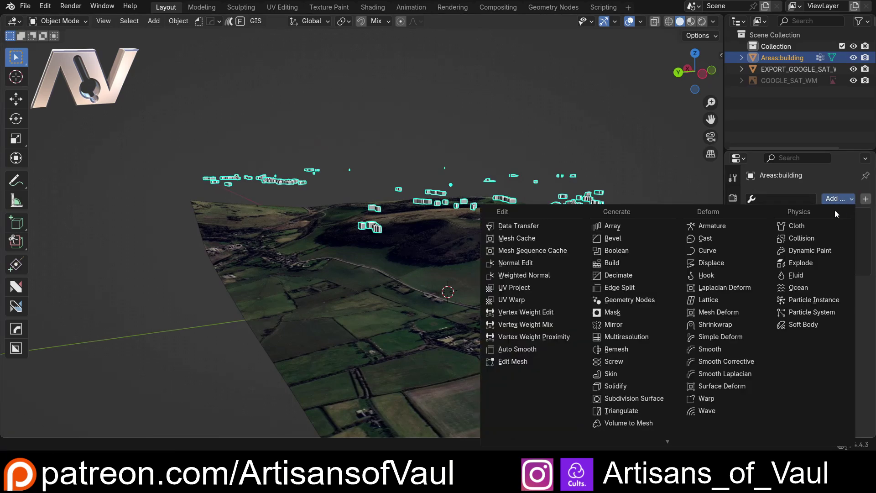
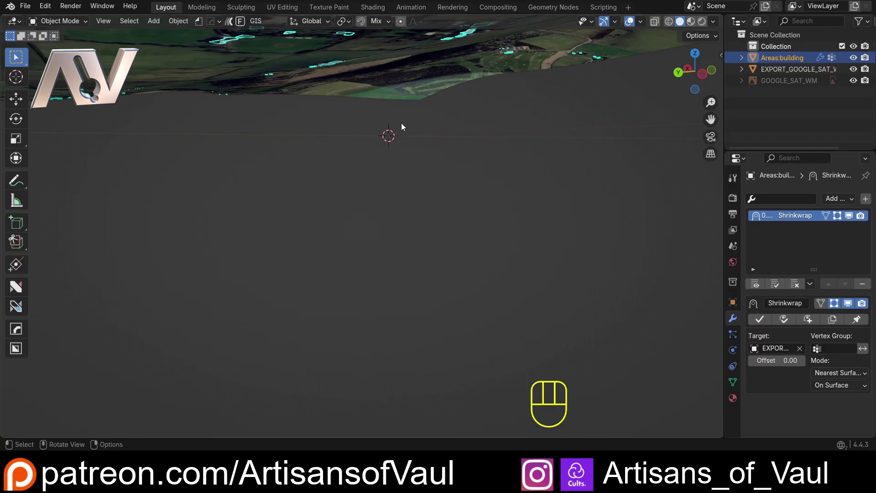
{"action": "left_click_drag", "start_coordinate": [401, 138], "coordinate": [400, 213]}
{"action": "left_click_drag", "start_coordinate": [407, 178], "coordinate": [370, 260]}
{"action": "left_click_drag", "start_coordinate": [394, 236], "coordinate": [388, 251]}
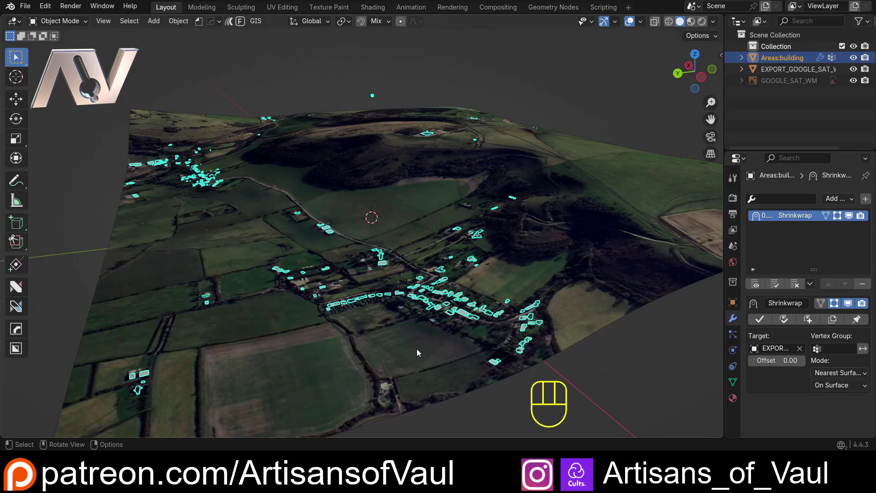
{"action": "key", "text": "ctrl+z"}
Step: Clear the Shrinkwrap target so the buildings hover above the terrain again
{"action": "left_click_drag", "start_coordinate": [329, 204], "coordinate": [326, 196]}
{"action": "left_click", "coordinate": [464, 105]}
{"action": "left_click_drag", "start_coordinate": [292, 134], "coordinate": [384, 133]}
{"action": "middle_click", "coordinate": [338, 118]}
{"action": "left_click_drag", "start_coordinate": [449, 162], "coordinate": [405, 164]}
{"action": "left_click", "coordinate": [414, 151]}
{"action": "left_click_drag", "start_coordinate": [464, 152], "coordinate": [469, 143]}
Step: Add a Lattice via Shift+A and scale it up to roughly span the terrain
{"action": "key", "text": "shift+a"}
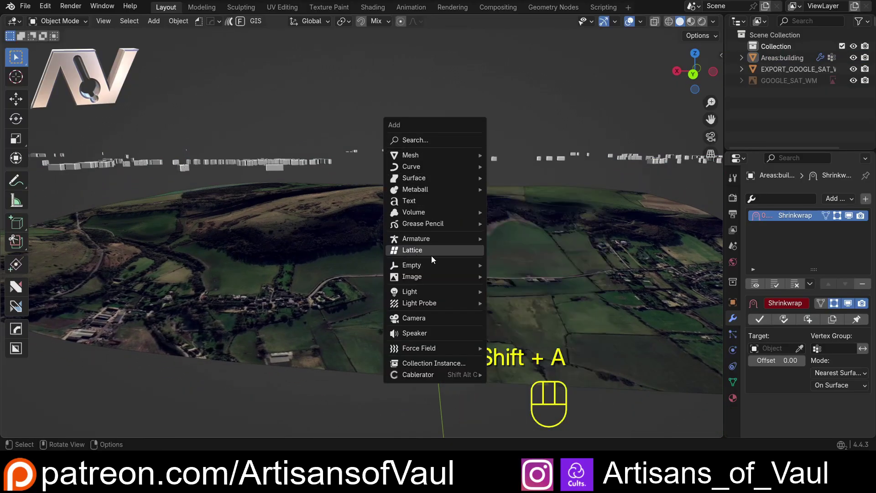
{"action": "left_click_drag", "start_coordinate": [440, 233], "coordinate": [442, 227]}
{"action": "left_click_drag", "start_coordinate": [519, 216], "coordinate": [504, 175]}
{"action": "left_click_drag", "start_coordinate": [463, 220], "coordinate": [430, 162]}
{"action": "middle_click", "coordinate": [470, 241]}
{"action": "left_click_drag", "start_coordinate": [247, 148], "coordinate": [308, 161]}
{"action": "key", "text": "s"}
{"action": "left_click_drag", "start_coordinate": [405, 147], "coordinate": [456, 304]}
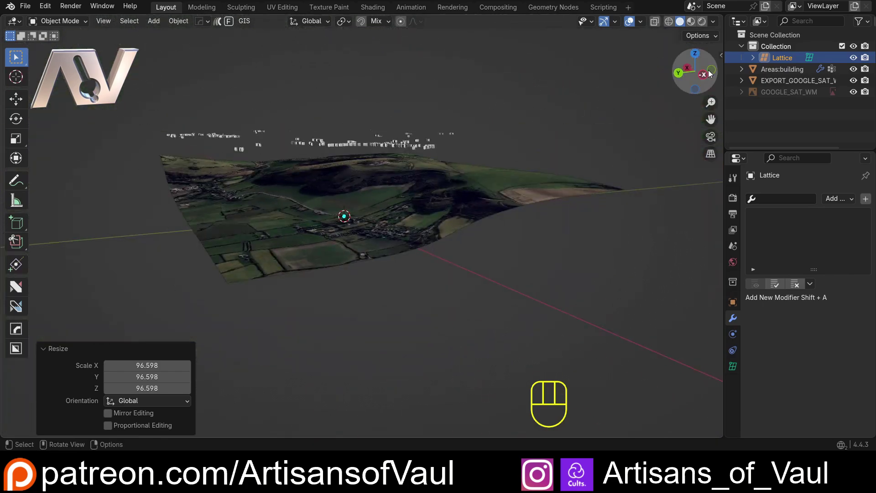
{"action": "left_click", "coordinate": [704, 78]}
Step: From top view, stretch the lattice along X and shift it sideways to match the terrain's width
{"action": "key", "text": "s"}
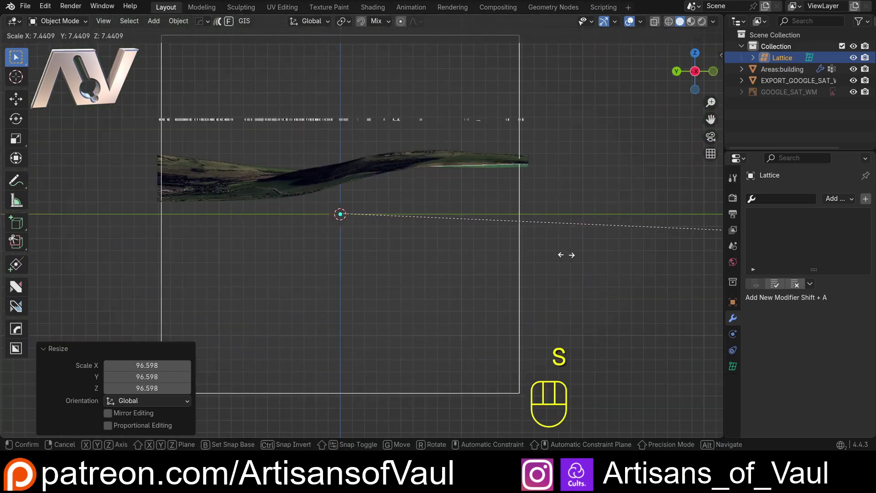
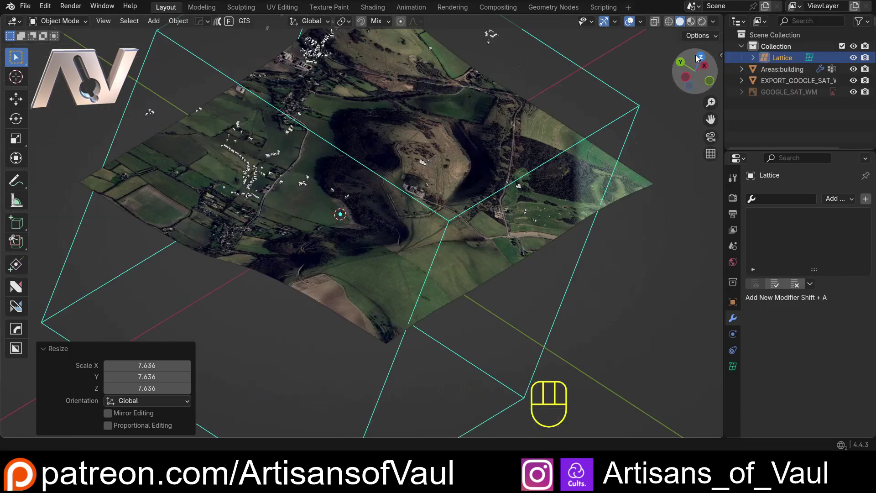
{"action": "key", "text": "s"}
{"action": "key", "text": "y"}
{"action": "key", "text": "x"}
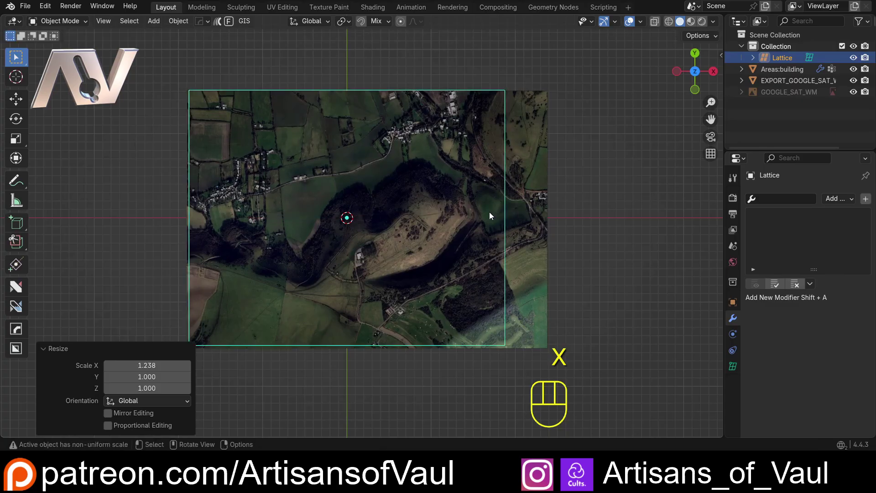
{"action": "left_click_drag", "start_coordinate": [395, 198], "coordinate": [364, 196]}
{"action": "key", "text": "g"}
{"action": "key", "text": "y"}
{"action": "key", "text": "x"}
{"action": "key", "text": "s"}
{"action": "key", "text": "y"}
{"action": "key", "text": "x"}
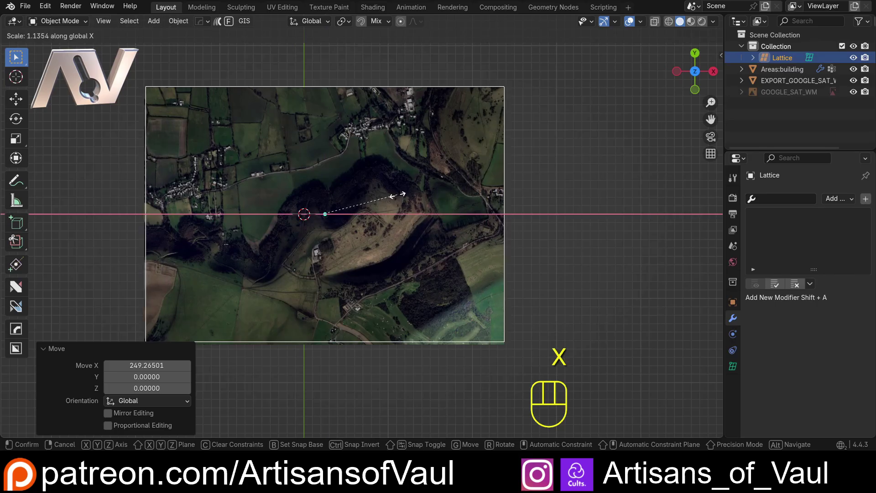
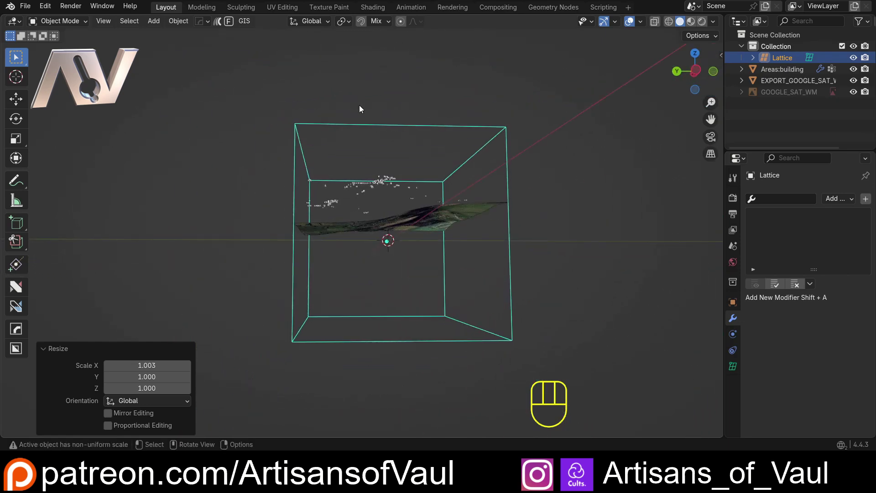
Step: Frame the lattice box around the terrain and show its Object Data settings at resolution 2×2×2
{"action": "left_click_drag", "start_coordinate": [388, 193], "coordinate": [460, 199]}
{"action": "left_click", "coordinate": [560, 175]}
{"action": "left_click", "coordinate": [506, 114]}
{"action": "left_click_drag", "start_coordinate": [496, 151], "coordinate": [419, 151]}
{"action": "left_click_drag", "start_coordinate": [327, 133], "coordinate": [350, 133]}
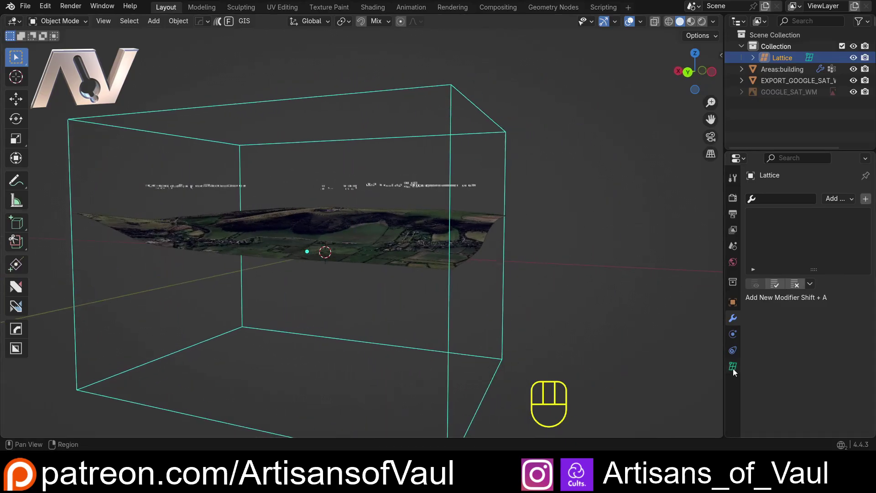
{"action": "left_click", "coordinate": [736, 370]}
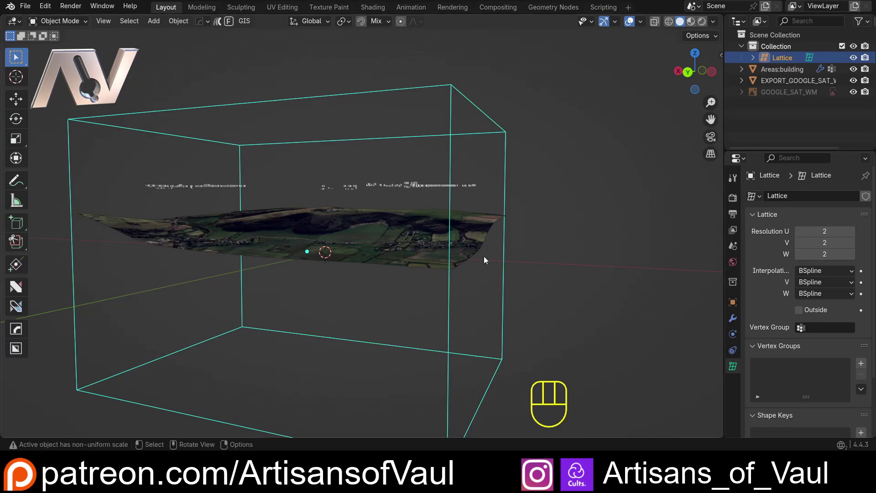
{"action": "left_click_drag", "start_coordinate": [468, 230], "coordinate": [485, 229]}
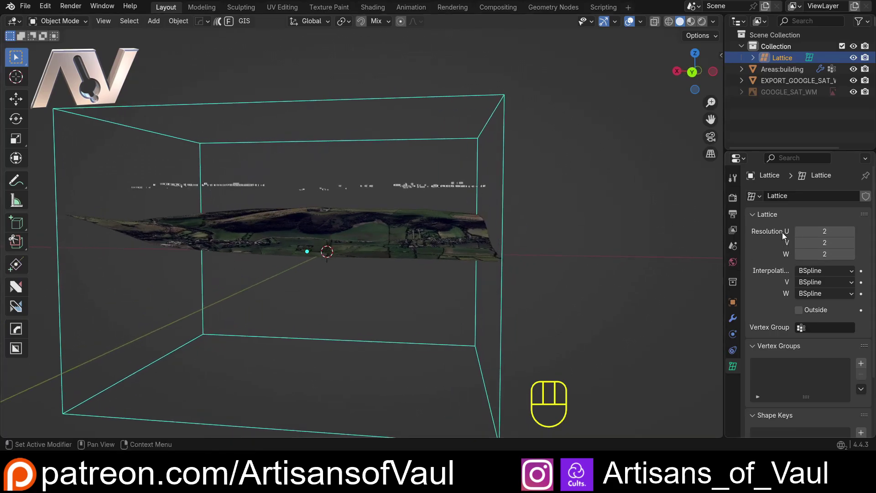
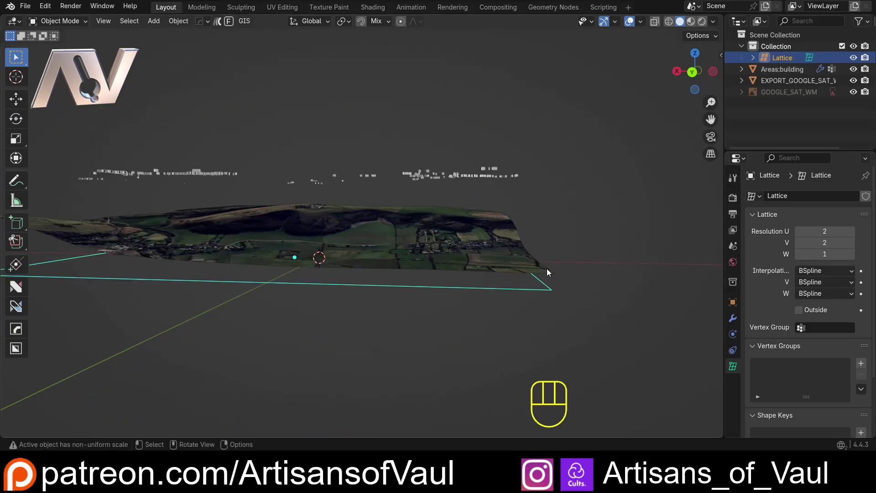
Step: Set the lattice Resolution W to 1 and start raising the flat lattice along Z in front view
{"action": "left_click", "coordinate": [696, 76]}
{"action": "left_click_drag", "start_coordinate": [499, 184], "coordinate": [447, 226]}
{"action": "left_click_drag", "start_coordinate": [492, 249], "coordinate": [570, 237]}
{"action": "key", "text": "g"}
{"action": "key", "text": "z"}
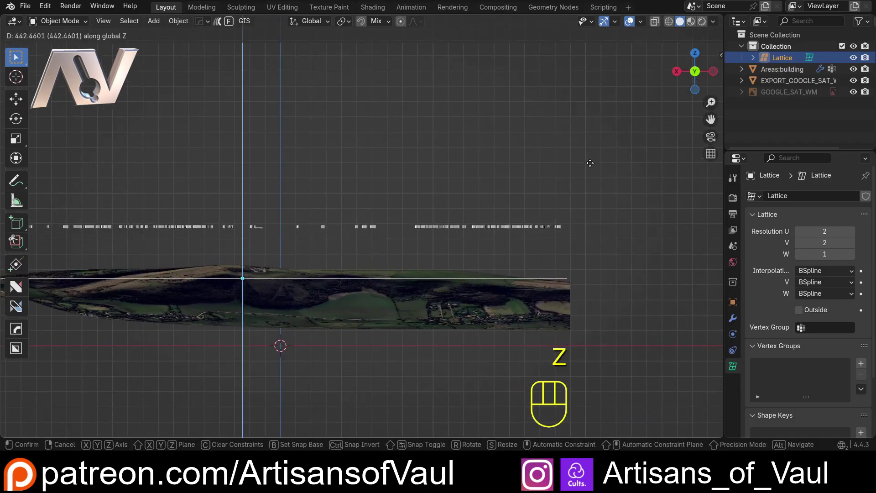
{"action": "left_click_drag", "start_coordinate": [518, 196], "coordinate": [403, 183]}
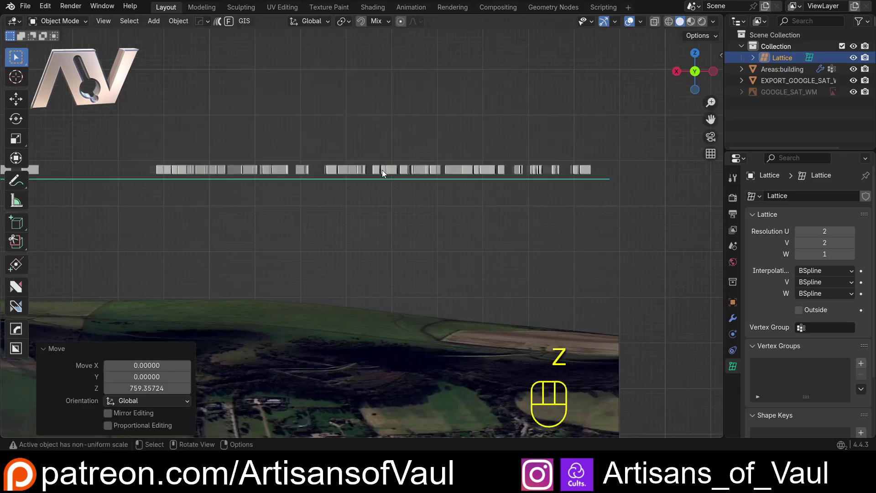
Step: Place the lattice at the buildings' bases, toggle see-through and orbit to look down on it
{"action": "left_click_drag", "start_coordinate": [411, 169], "coordinate": [231, 220]}
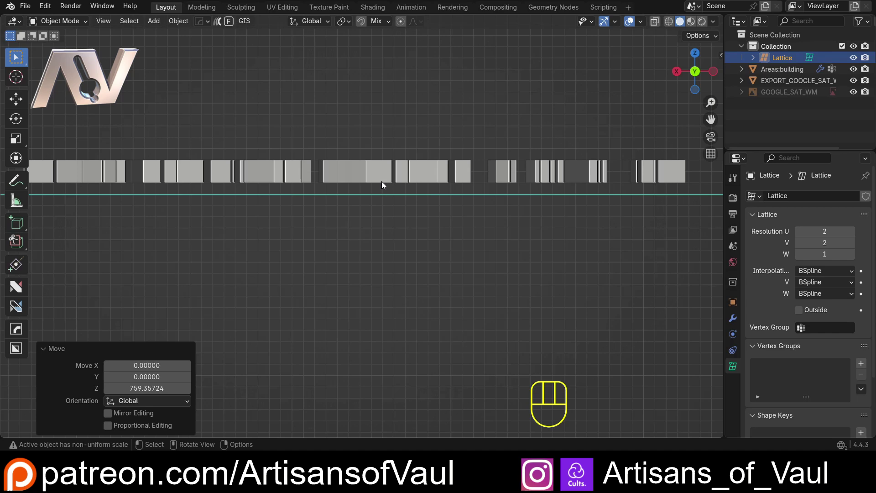
{"action": "left_click_drag", "start_coordinate": [426, 205], "coordinate": [260, 232]}
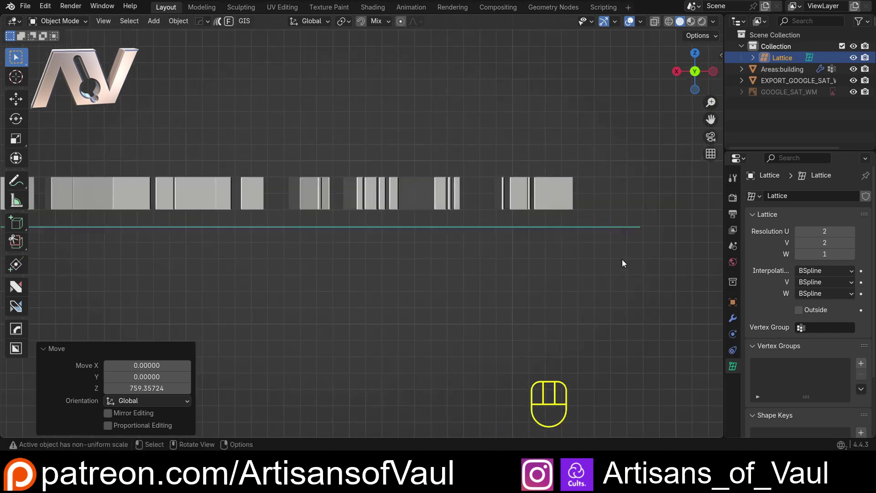
{"action": "key", "text": "z"}
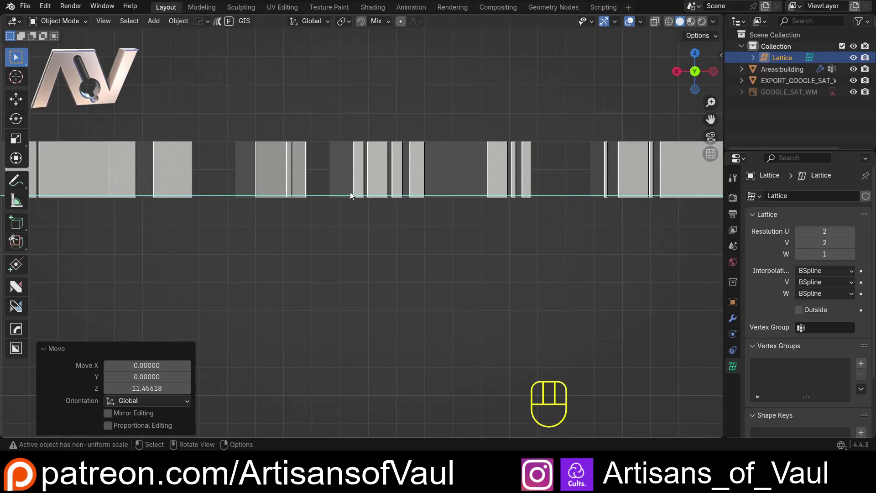
{"action": "left_click", "coordinate": [468, 186]}
{"action": "key", "text": "shift+z"}
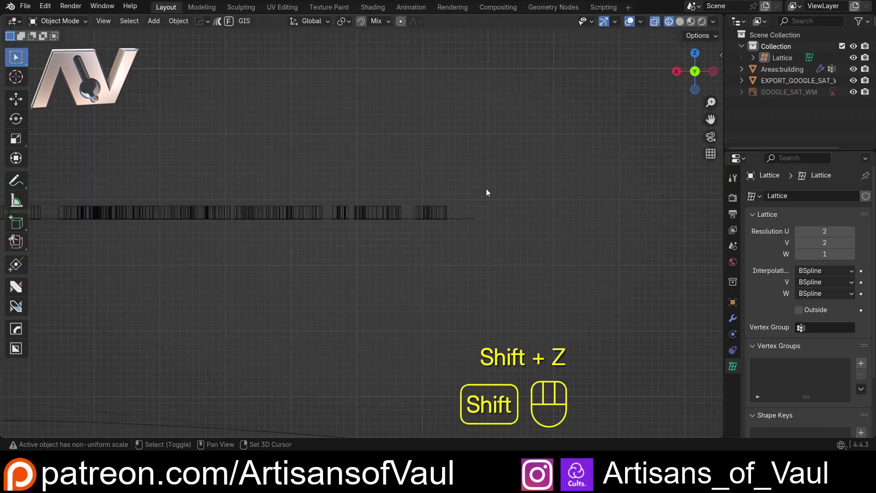
{"action": "left_click", "coordinate": [472, 220]}
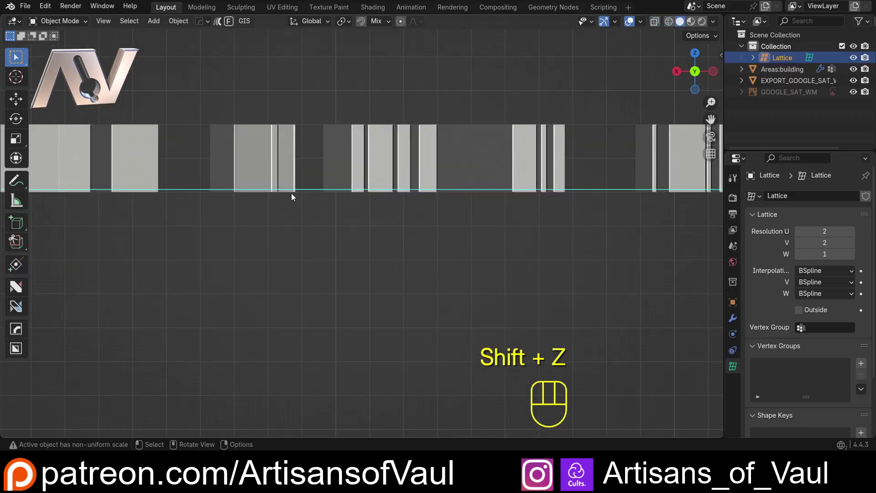
{"action": "middle_click", "coordinate": [227, 181]}
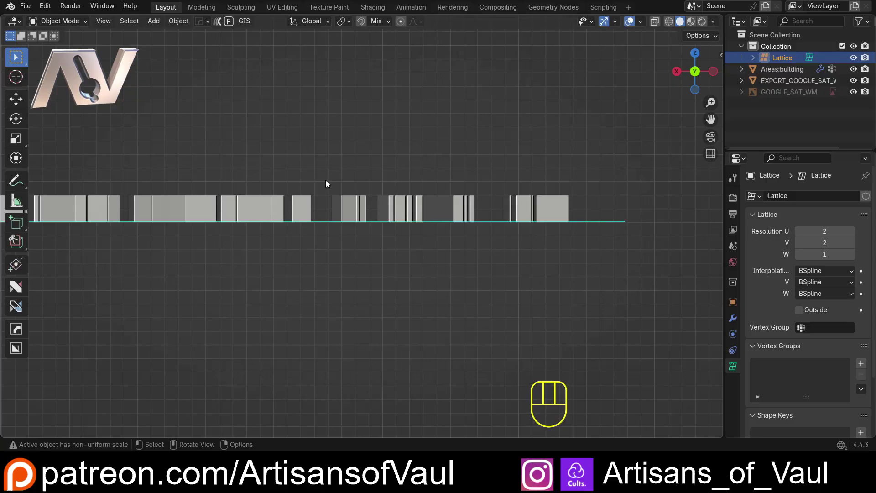
{"action": "left_click_drag", "start_coordinate": [348, 174], "coordinate": [349, 225]}
{"action": "middle_click", "coordinate": [352, 201]}
{"action": "left_click_drag", "start_coordinate": [405, 161], "coordinate": [404, 221]}
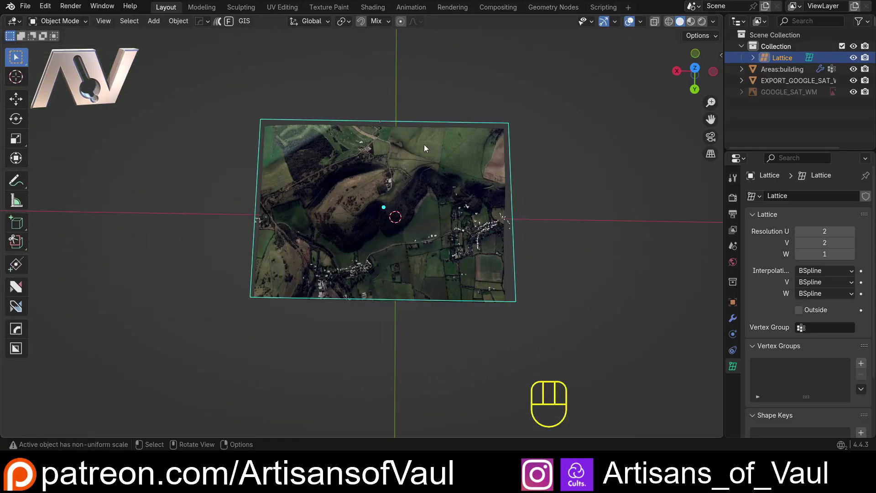
Step: Raise the lattice's U and V resolution step by step into a dense grid over the terrain
{"action": "left_click_drag", "start_coordinate": [516, 179], "coordinate": [474, 194]}
{"action": "left_click_drag", "start_coordinate": [215, 230], "coordinate": [239, 135]}
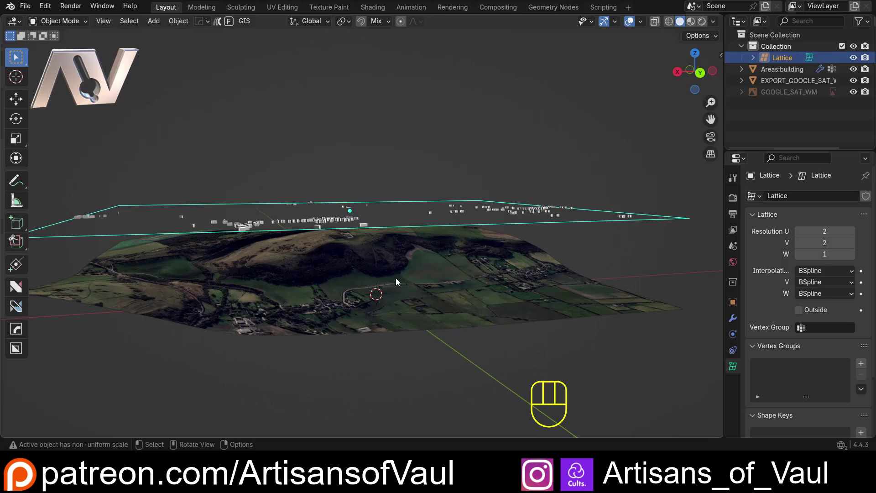
{"action": "left_click_drag", "start_coordinate": [401, 170], "coordinate": [379, 216]}
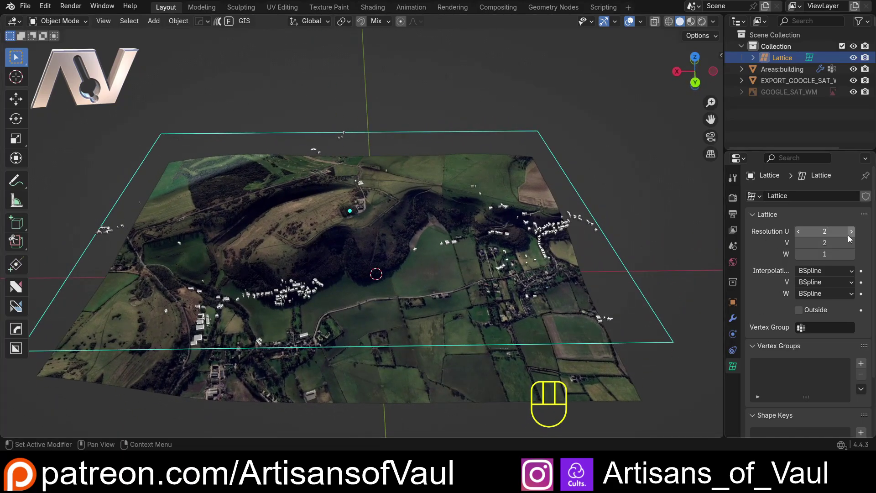
{"action": "left_click", "coordinate": [855, 237]}
{"action": "left_click", "coordinate": [855, 237]}
{"action": "left_click", "coordinate": [854, 237]}
{"action": "left_click", "coordinate": [854, 237]}
{"action": "left_click", "coordinate": [854, 237]}
{"action": "left_click", "coordinate": [855, 237]}
{"action": "left_click", "coordinate": [855, 236]}
{"action": "left_click", "coordinate": [856, 235]}
{"action": "left_click", "coordinate": [854, 237]}
{"action": "left_click", "coordinate": [854, 237]}
{"action": "left_click", "coordinate": [854, 236]}
{"action": "left_click", "coordinate": [856, 234]}
{"action": "left_click", "coordinate": [854, 237]}
{"action": "left_click", "coordinate": [855, 235]}
{"action": "left_click", "coordinate": [855, 235]}
{"action": "left_click", "coordinate": [856, 234]}
{"action": "left_click", "coordinate": [855, 237]}
{"action": "left_click", "coordinate": [855, 235]}
{"action": "left_click", "coordinate": [855, 237]}
{"action": "left_click", "coordinate": [855, 235]}
{"action": "left_click", "coordinate": [855, 235]}
{"action": "left_click", "coordinate": [855, 235]}
{"action": "double_click", "coordinate": [856, 235]}
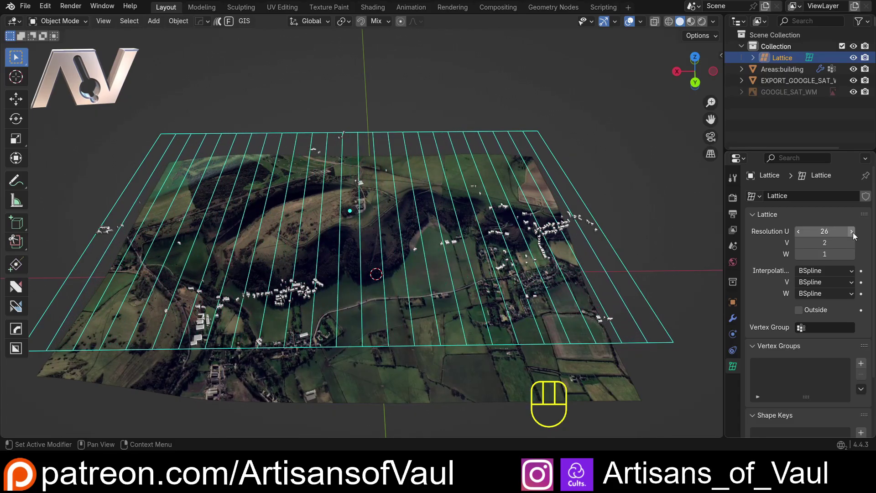
{"action": "left_click", "coordinate": [852, 246]}
{"action": "left_click", "coordinate": [852, 246]}
{"action": "left_click", "coordinate": [852, 246]}
{"action": "left_click", "coordinate": [853, 246]}
{"action": "left_click", "coordinate": [852, 246]}
{"action": "left_click", "coordinate": [852, 246]}
{"action": "left_click", "coordinate": [852, 246]}
{"action": "left_click", "coordinate": [852, 246]}
{"action": "left_click", "coordinate": [852, 246]}
{"action": "left_click", "coordinate": [852, 246]}
{"action": "left_click", "coordinate": [852, 246]}
{"action": "left_click", "coordinate": [852, 245]}
{"action": "left_click", "coordinate": [852, 246]}
{"action": "left_click", "coordinate": [852, 246]}
{"action": "left_click", "coordinate": [852, 246]}
{"action": "double_click", "coordinate": [853, 246]}
Step: Finish raising the lattice resolution to 35 in U and 25 in V
{"action": "left_click_drag", "start_coordinate": [406, 215], "coordinate": [380, 279]}
{"action": "left_click_drag", "start_coordinate": [385, 275], "coordinate": [378, 291]}
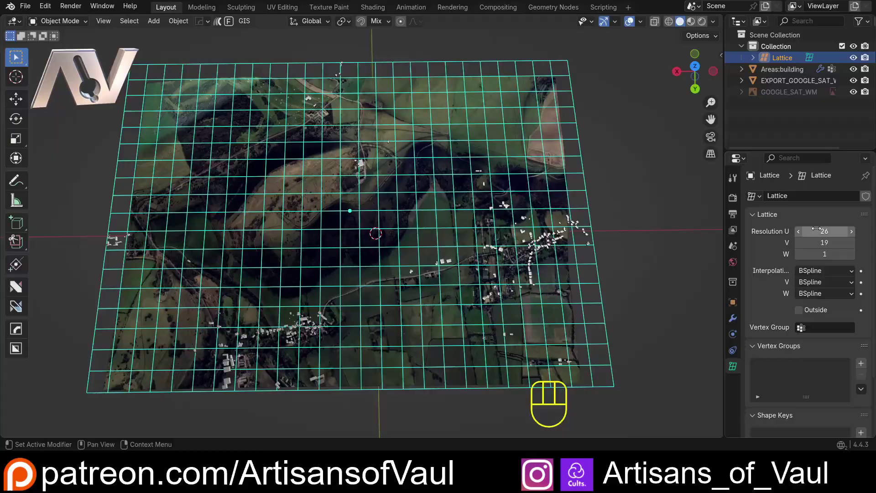
{"action": "left_click", "coordinate": [852, 236]}
{"action": "left_click", "coordinate": [852, 236]}
{"action": "left_click", "coordinate": [851, 236]}
{"action": "left_click", "coordinate": [852, 236]}
{"action": "left_click", "coordinate": [852, 236]}
{"action": "left_click", "coordinate": [852, 236]}
{"action": "left_click", "coordinate": [852, 236]}
{"action": "double_click", "coordinate": [852, 237]}
{"action": "left_click", "coordinate": [851, 248]}
{"action": "left_click", "coordinate": [851, 248]}
{"action": "left_click", "coordinate": [851, 248]}
{"action": "double_click", "coordinate": [851, 248]}
{"action": "left_click", "coordinate": [851, 249]}
Step: Select the buildings object again, viewed side-on above the terrain
{"action": "left_click_drag", "start_coordinate": [598, 261], "coordinate": [608, 162]}
{"action": "left_click_drag", "start_coordinate": [375, 173], "coordinate": [442, 137]}
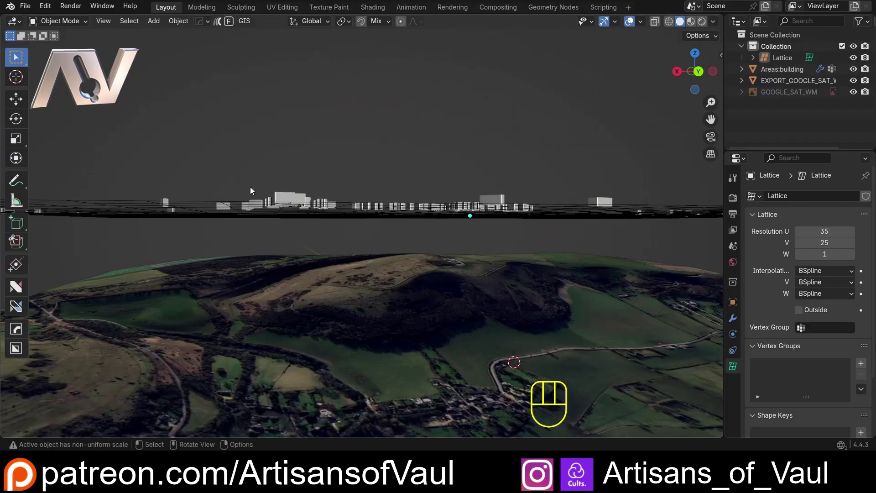
{"action": "left_click", "coordinate": [284, 194]}
{"action": "left_click_drag", "start_coordinate": [321, 175], "coordinate": [312, 182]}
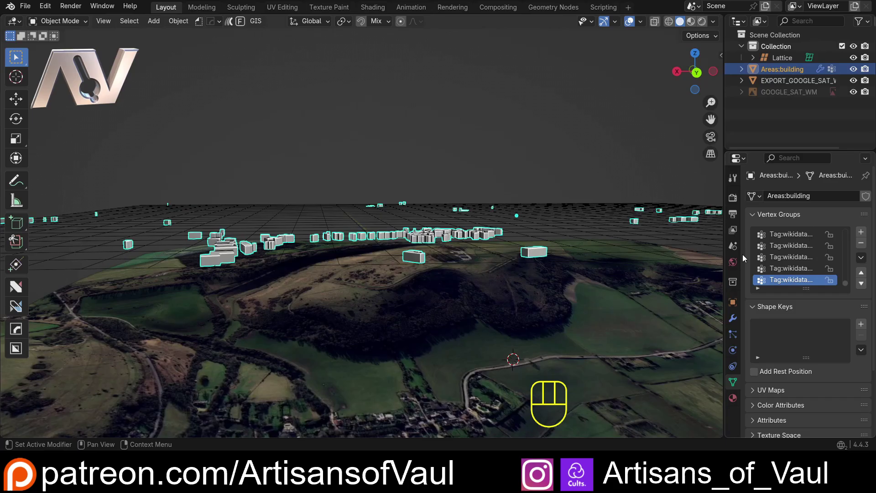
{"action": "left_click", "coordinate": [737, 319]}
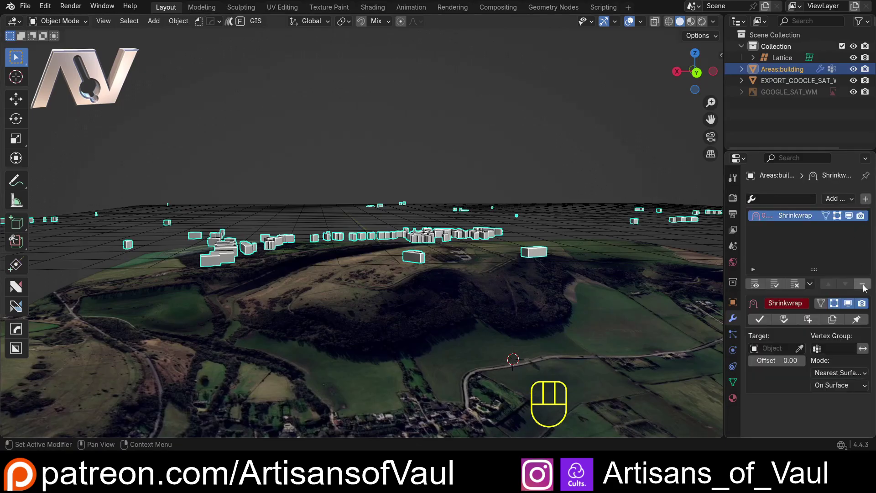
{"action": "left_click", "coordinate": [866, 286]}
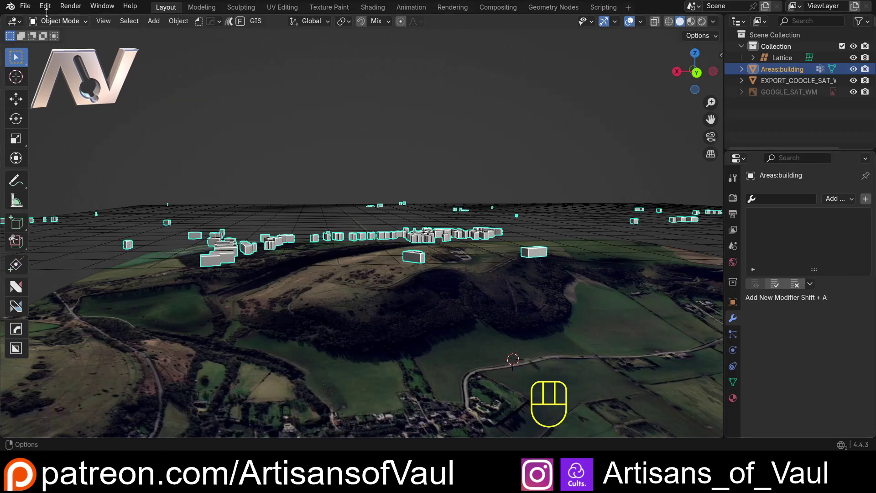
{"action": "left_click_drag", "start_coordinate": [47, 6], "coordinate": [60, 158]}
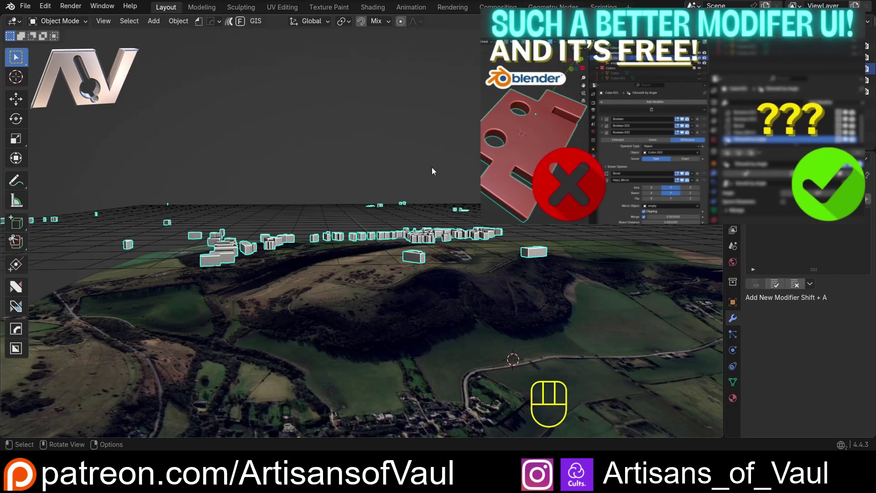
{"action": "left_click_drag", "start_coordinate": [322, 159], "coordinate": [317, 200]}
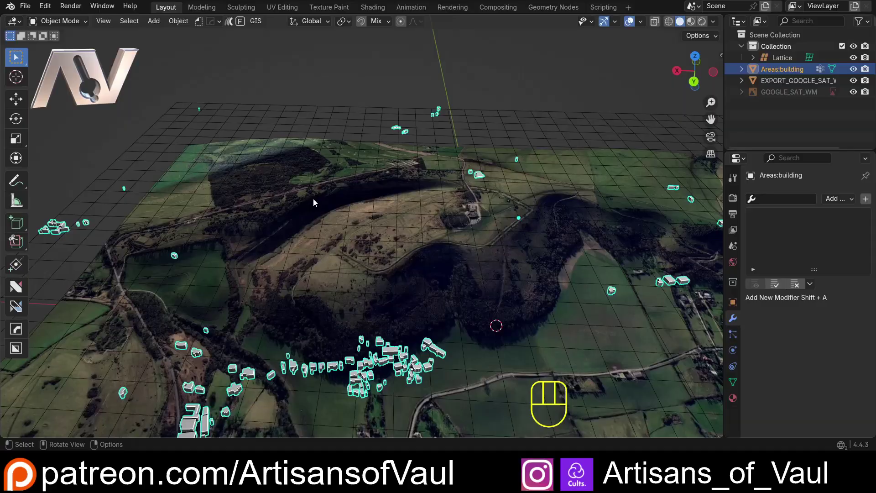
{"action": "left_click_drag", "start_coordinate": [238, 162], "coordinate": [251, 135]}
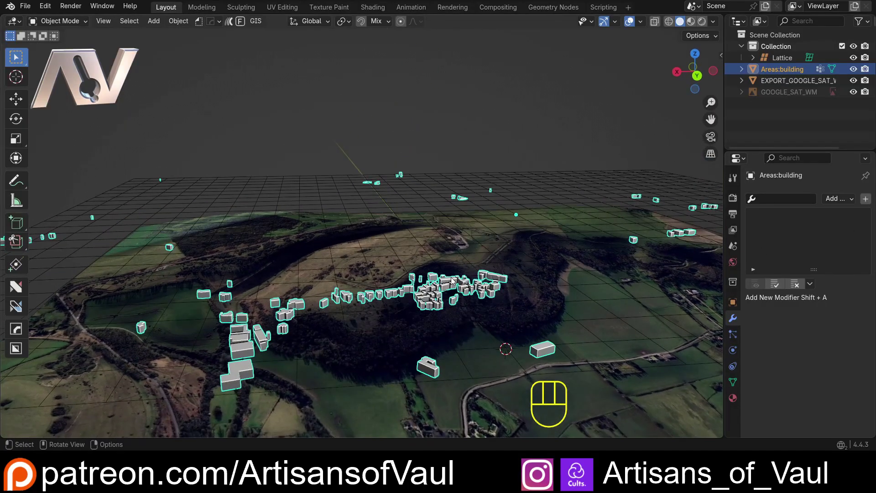
{"action": "left_click_drag", "start_coordinate": [375, 296], "coordinate": [367, 278]}
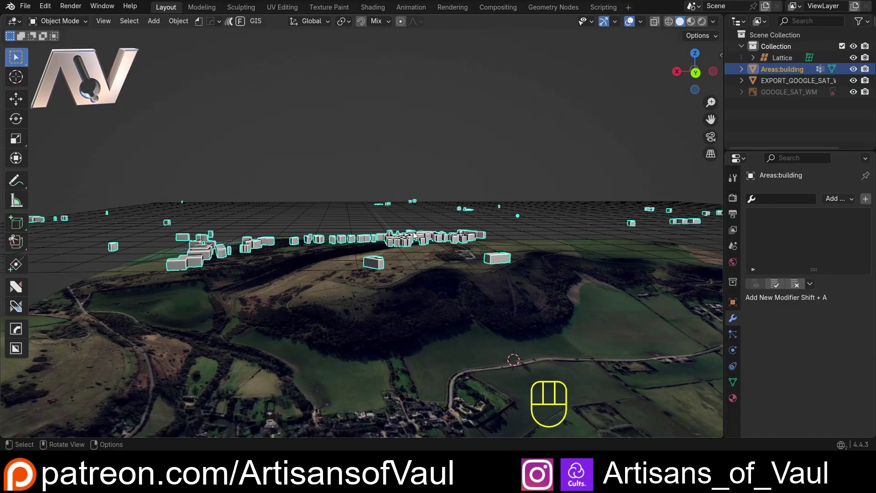
{"action": "left_click", "coordinate": [331, 204]}
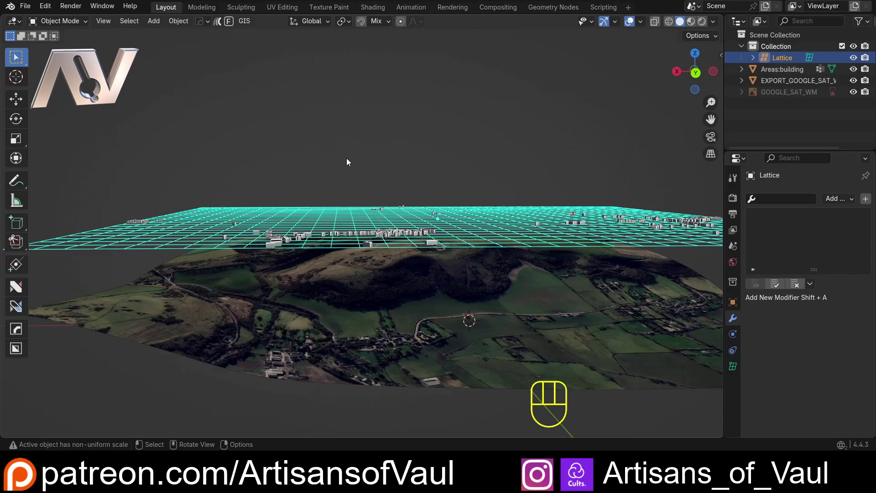
Step: Parent the buildings to the lattice with Lattice Deform (Ctrl+P)
{"action": "left_click", "coordinate": [349, 160]}
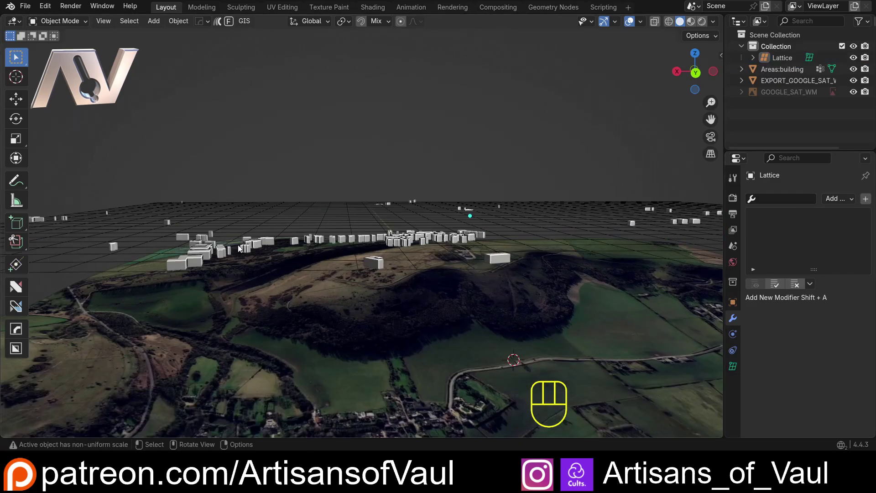
{"action": "left_click", "coordinate": [202, 255]}
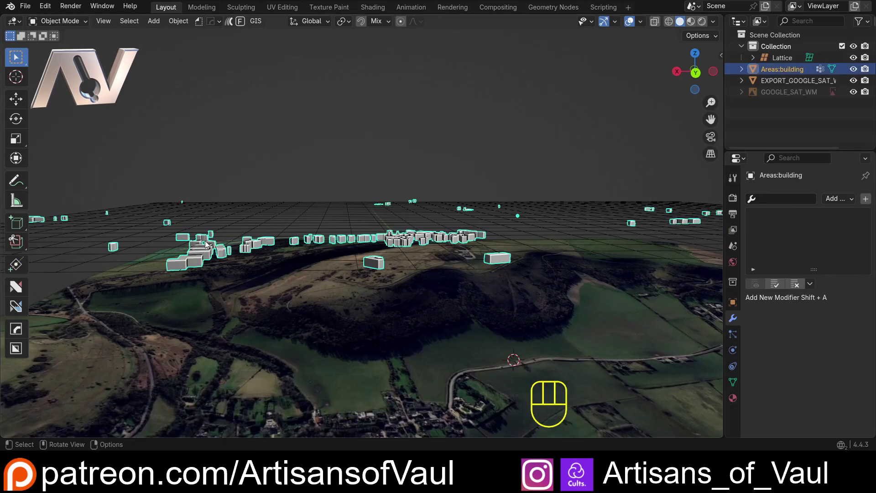
{"action": "left_click_drag", "start_coordinate": [196, 208], "coordinate": [302, 192]}
{"action": "left_click_drag", "start_coordinate": [239, 199], "coordinate": [244, 213]}
{"action": "left_click", "coordinate": [221, 183]}
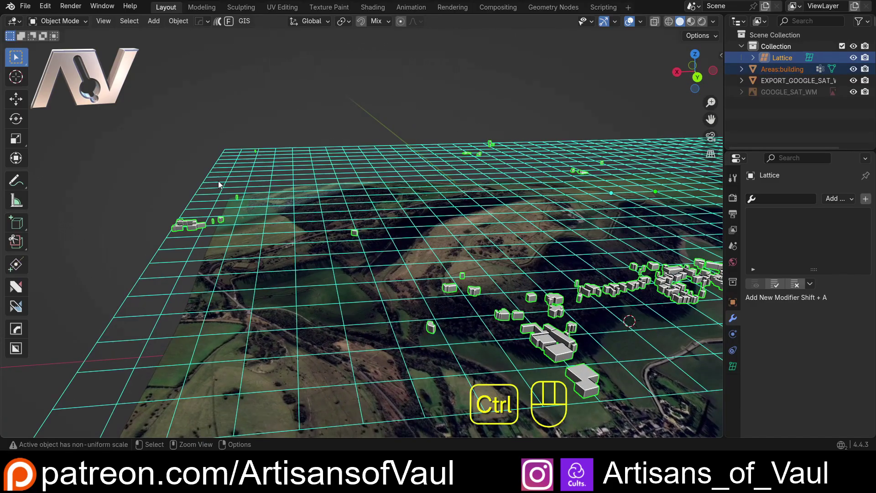
{"action": "key", "text": "ctrl+p"}
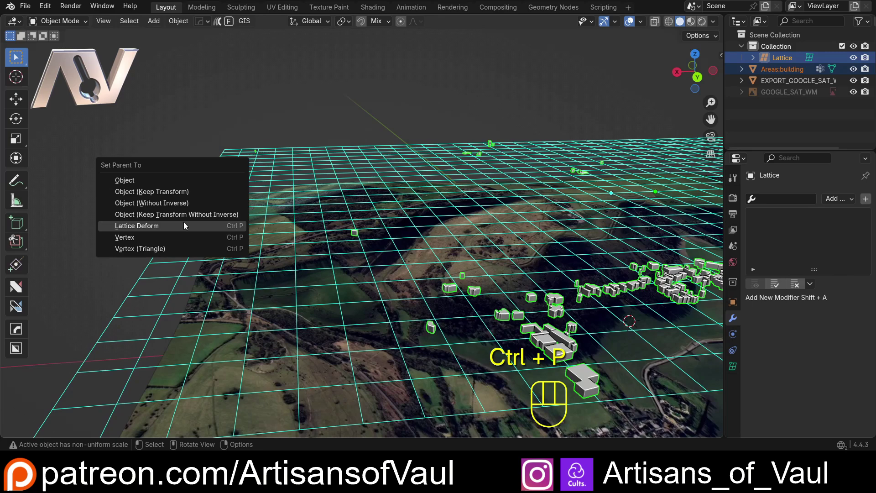
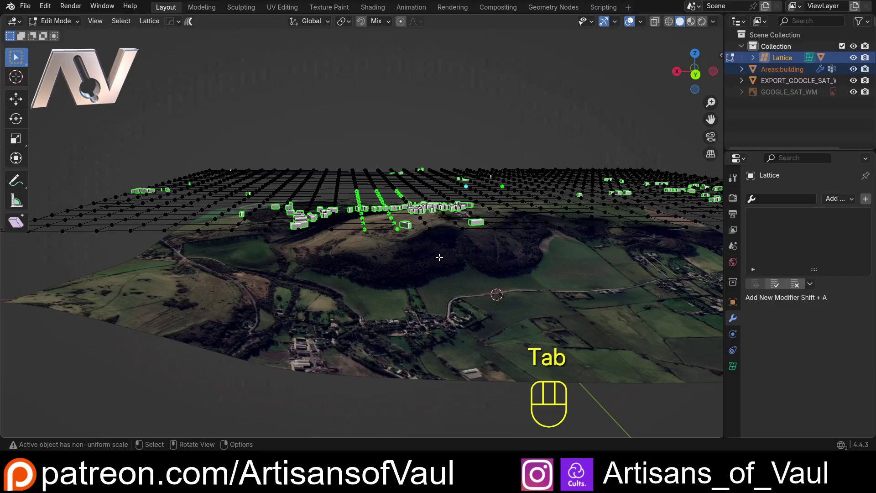
Step: Test the binding by moving lattice points, then undo and return to object mode
{"action": "key", "text": "g"}
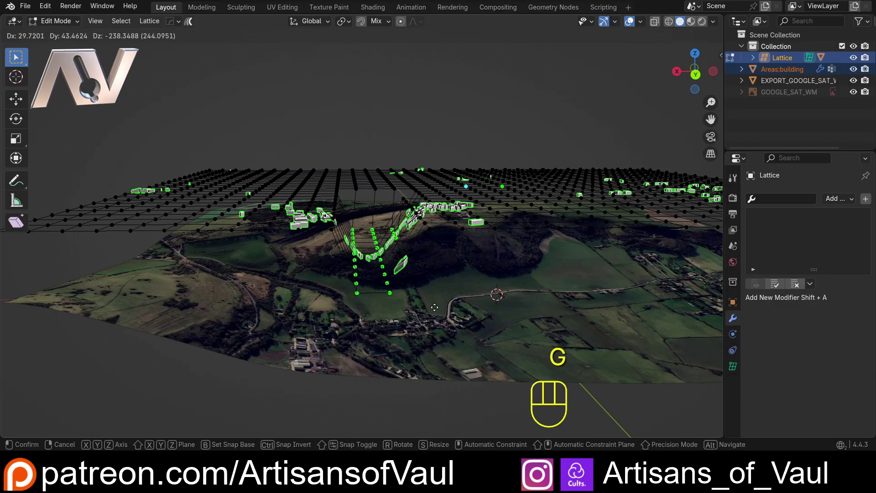
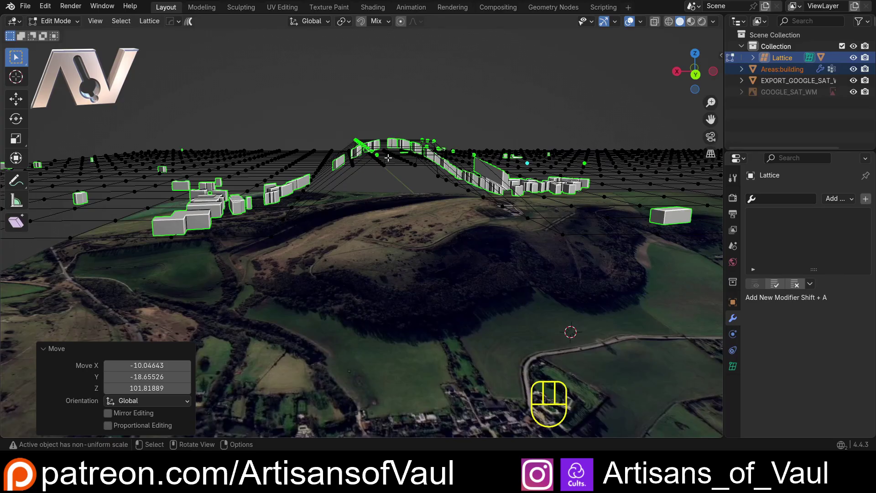
{"action": "key", "text": "ctrl+z"}
{"action": "key", "text": "Tab"}
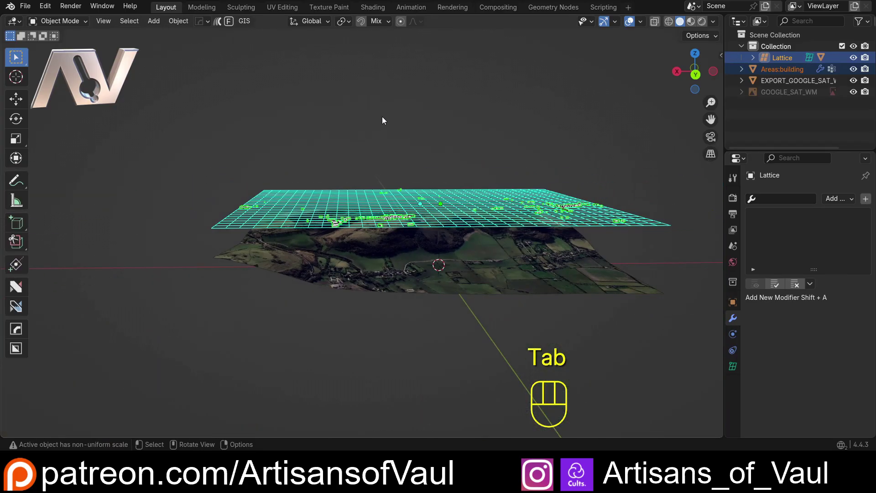
Step: Add a Shrinkwrap modifier to the lattice targeting the satellite terrain object
{"action": "left_click", "coordinate": [389, 108]}
{"action": "left_click_drag", "start_coordinate": [385, 123], "coordinate": [383, 160]}
{"action": "left_click", "coordinate": [378, 172]}
{"action": "left_click_drag", "start_coordinate": [391, 200], "coordinate": [361, 200]}
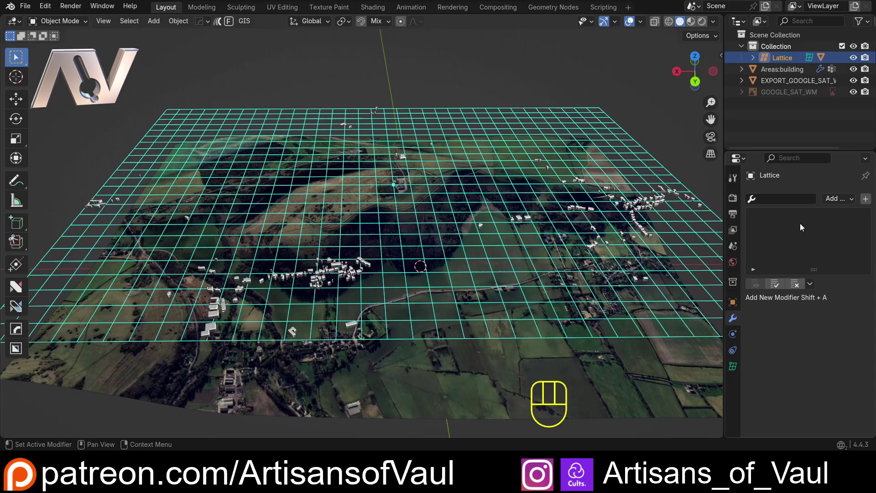
{"action": "left_click_drag", "start_coordinate": [851, 201], "coordinate": [745, 308]}
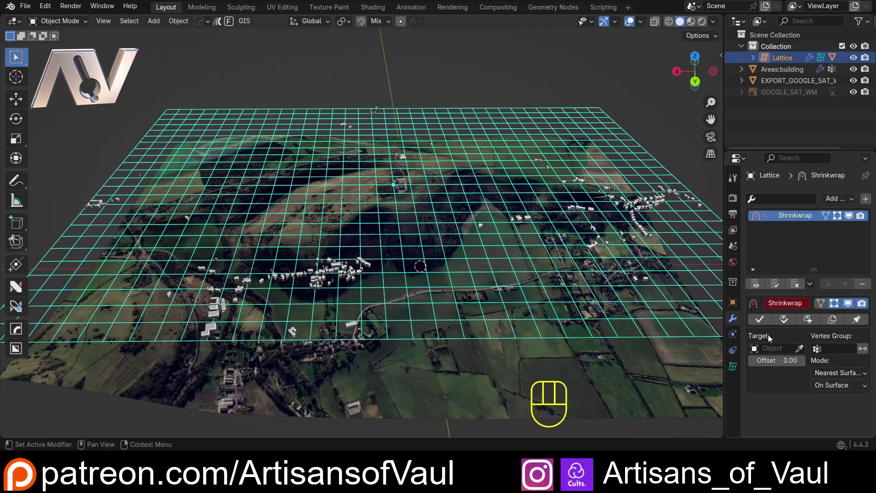
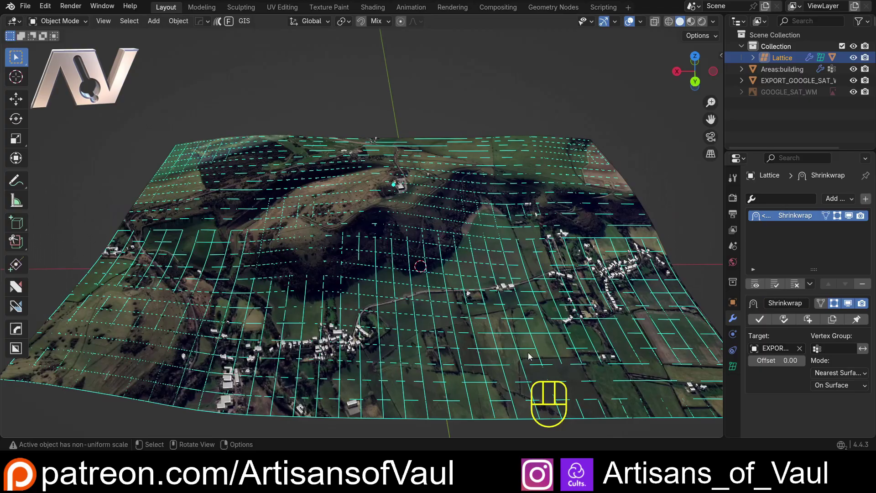
Step: Orbit and zoom around the hillside to inspect the buildings settled onto the terrain
{"action": "left_click_drag", "start_coordinate": [316, 318], "coordinate": [312, 262]}
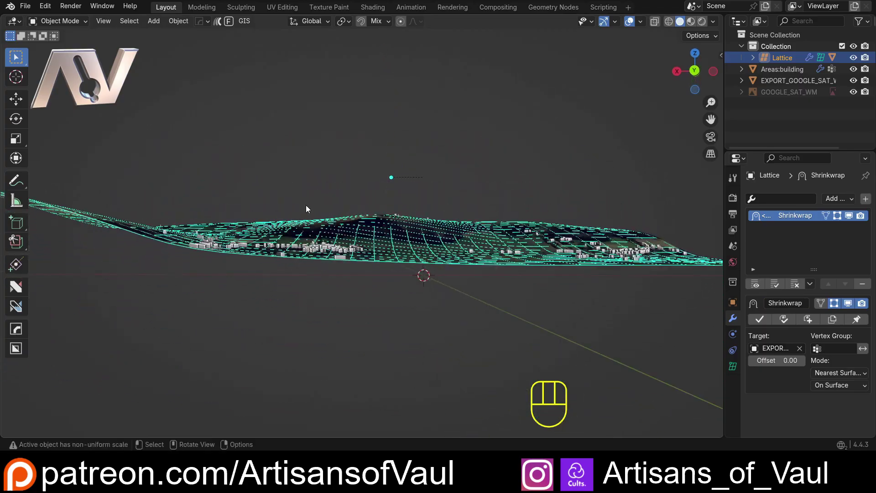
{"action": "left_click_drag", "start_coordinate": [277, 251], "coordinate": [419, 278]}
{"action": "left_click_drag", "start_coordinate": [363, 303], "coordinate": [365, 274]}
{"action": "left_click_drag", "start_coordinate": [368, 254], "coordinate": [364, 302]}
{"action": "left_click_drag", "start_coordinate": [198, 259], "coordinate": [379, 228]}
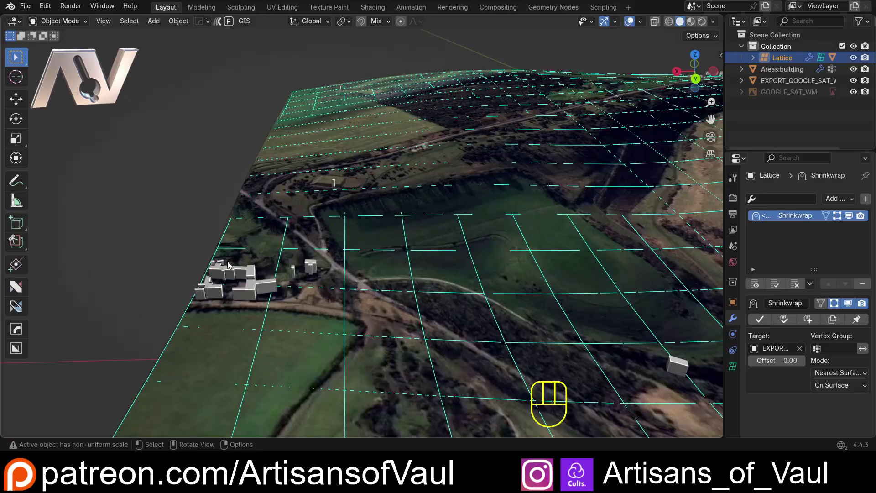
{"action": "left_click_drag", "start_coordinate": [528, 318], "coordinate": [198, 253]}
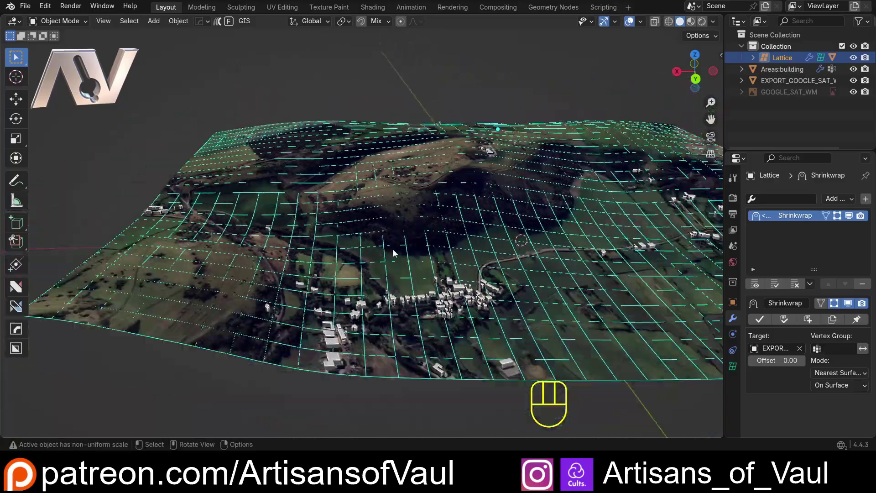
{"action": "left_click_drag", "start_coordinate": [506, 256], "coordinate": [222, 247]}
{"action": "left_click_drag", "start_coordinate": [450, 267], "coordinate": [479, 257]}
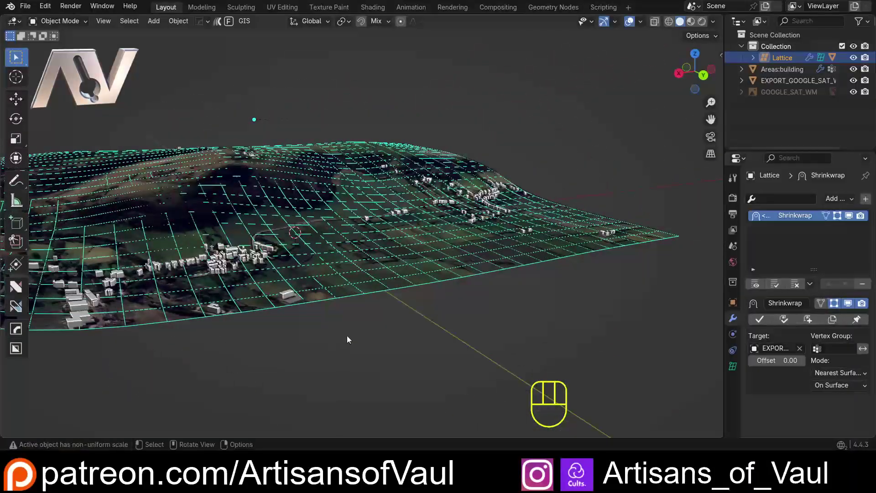
{"action": "left_click", "coordinate": [339, 339]}
{"action": "left_click_drag", "start_coordinate": [271, 312], "coordinate": [425, 305]}
{"action": "left_click_drag", "start_coordinate": [320, 191], "coordinate": [326, 220]}
{"action": "left_click_drag", "start_coordinate": [307, 219], "coordinate": [318, 249]}
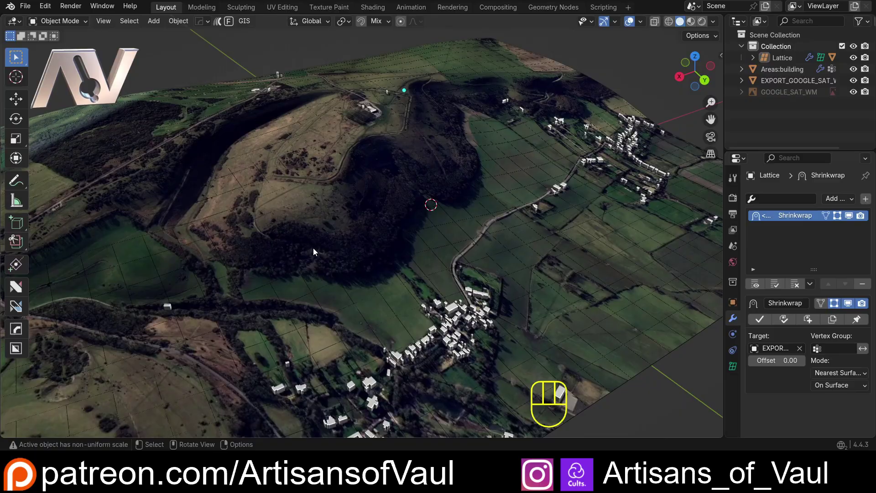
{"action": "left_click_drag", "start_coordinate": [319, 247], "coordinate": [330, 208]}
Step: Select the chainmail rings and orbit around the sheet and the wavy cloth plane
{"action": "left_click_drag", "start_coordinate": [373, 225], "coordinate": [410, 208]}
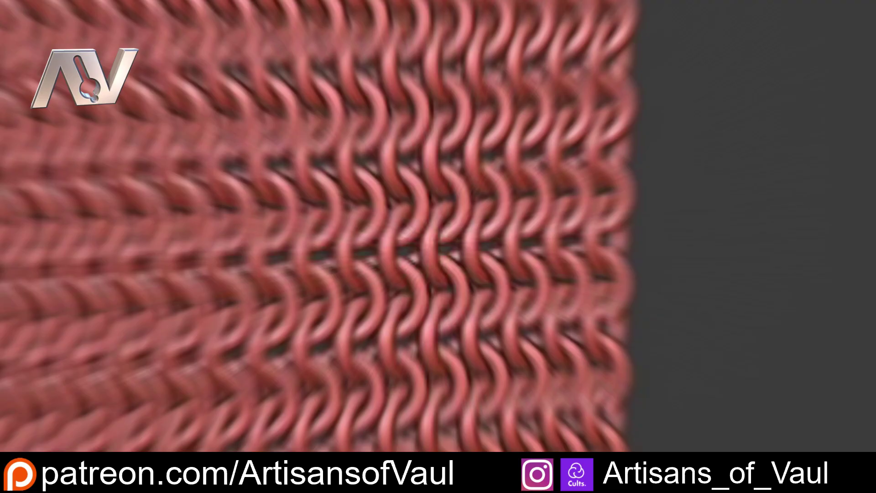
{"action": "left_click", "coordinate": [544, 208]}
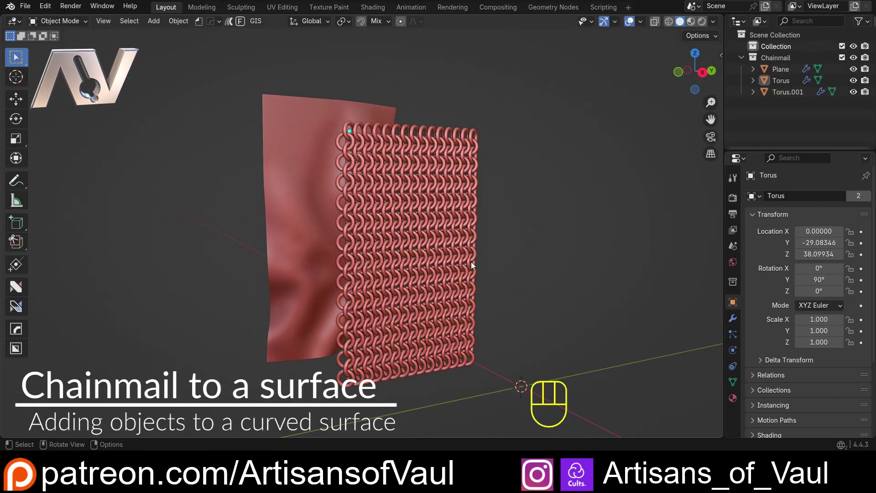
{"action": "left_click_drag", "start_coordinate": [479, 263], "coordinate": [434, 283]}
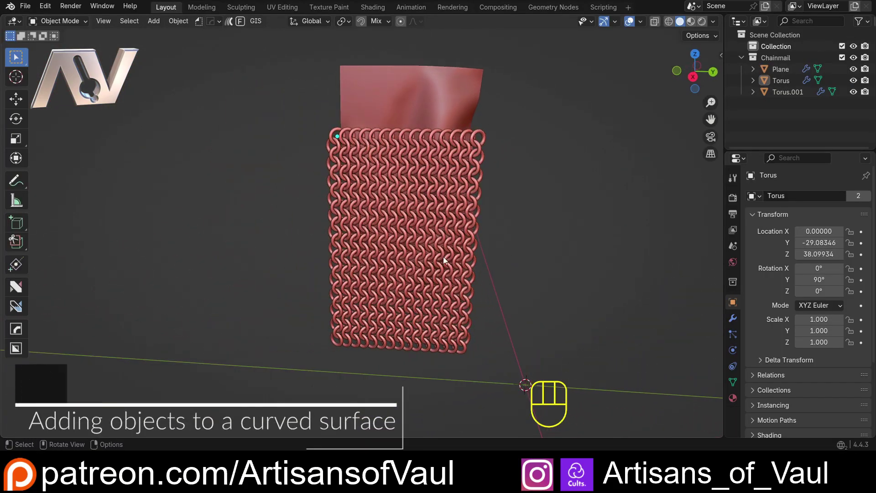
{"action": "left_click_drag", "start_coordinate": [242, 116], "coordinate": [377, 101]}
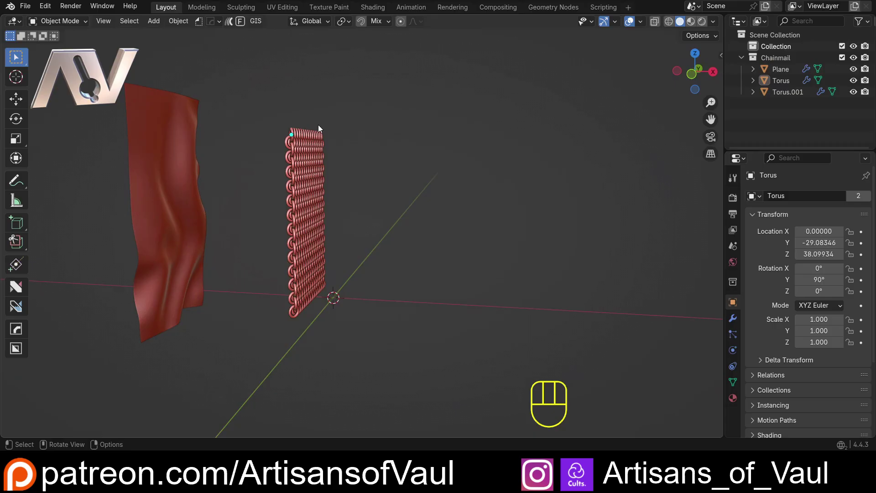
{"action": "left_click_drag", "start_coordinate": [347, 322], "coordinate": [274, 305]}
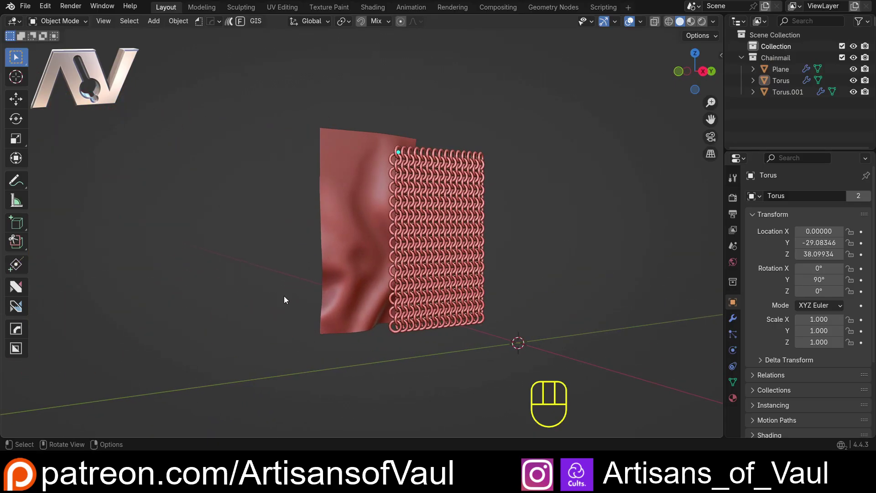
{"action": "left_click_drag", "start_coordinate": [418, 224], "coordinate": [329, 227]}
{"action": "left_click_drag", "start_coordinate": [351, 199], "coordinate": [328, 247]}
{"action": "left_click_drag", "start_coordinate": [295, 250], "coordinate": [356, 222]}
{"action": "left_click_drag", "start_coordinate": [371, 212], "coordinate": [433, 197]}
Step: Add a lattice and, in front view, scale it about 22.5 times to cover the chainmail
{"action": "key", "text": "shift+a"}
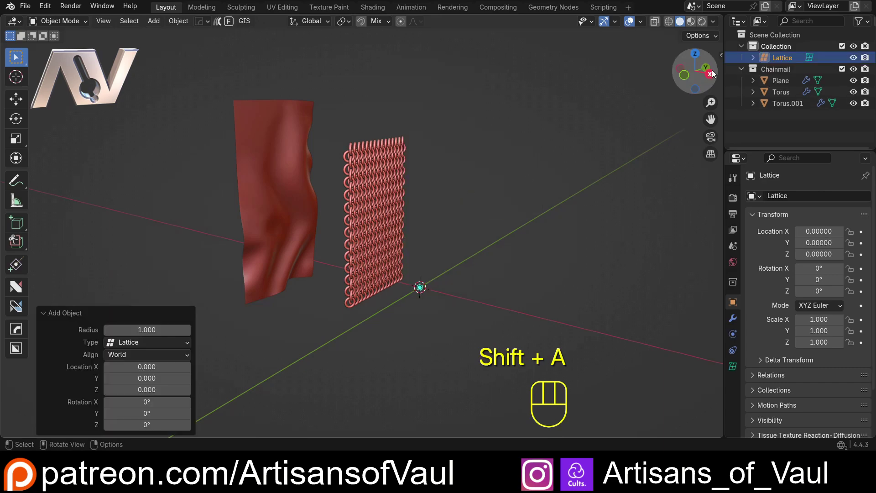
{"action": "left_click", "coordinate": [712, 74]}
{"action": "key", "text": "g"}
{"action": "left_click", "coordinate": [463, 170]}
Step: Move and fine-tune the lattice so its box encloses the chainmail rings
{"action": "key", "text": "s"}
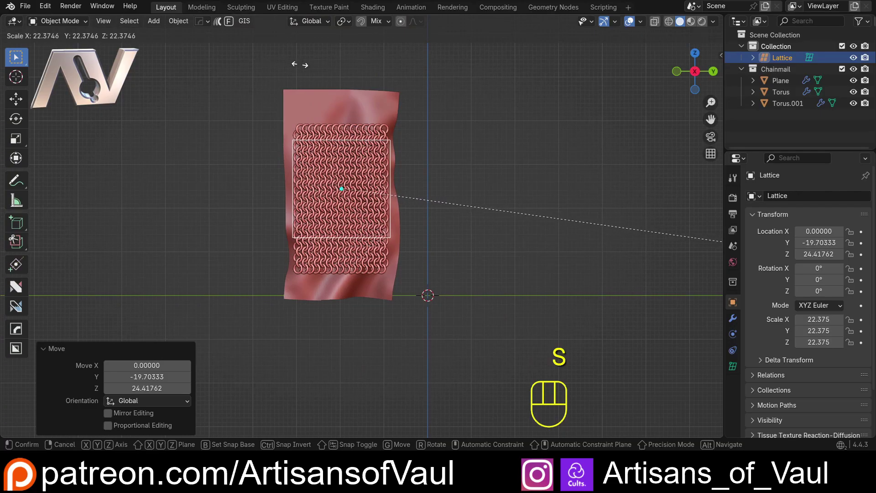
{"action": "left_click", "coordinate": [311, 68]}
{"action": "left_click_drag", "start_coordinate": [352, 163], "coordinate": [380, 216]}
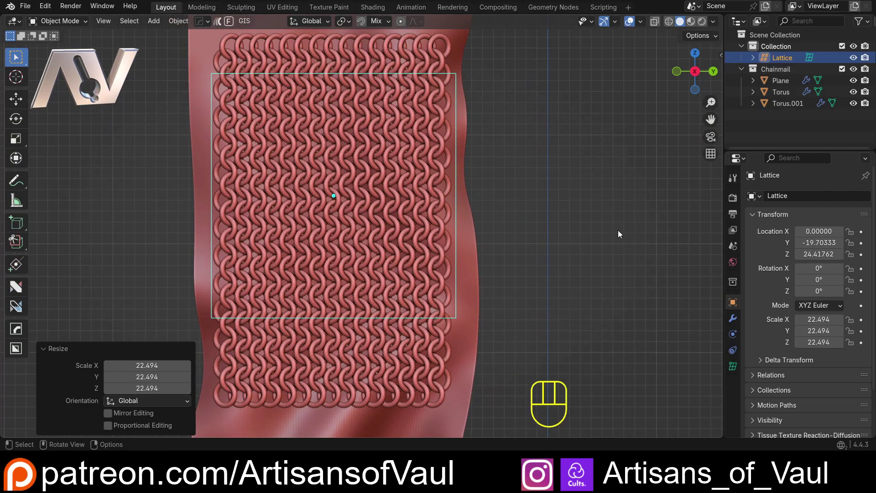
{"action": "key", "text": "g"}
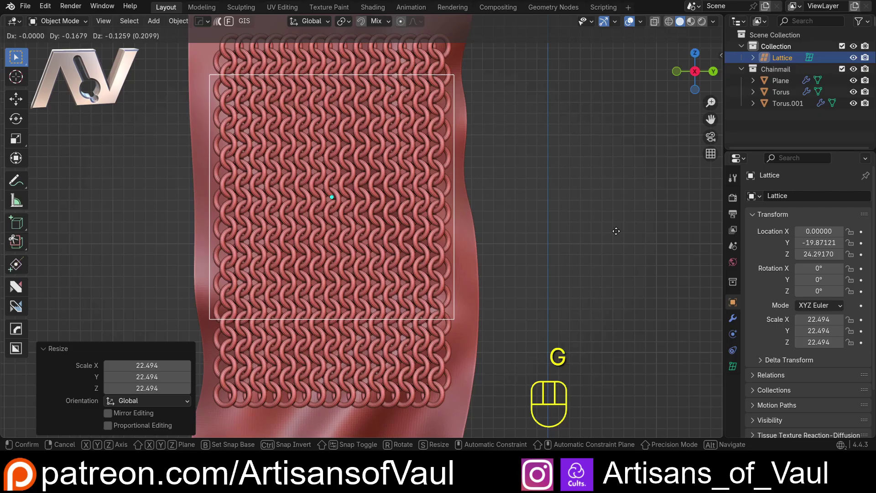
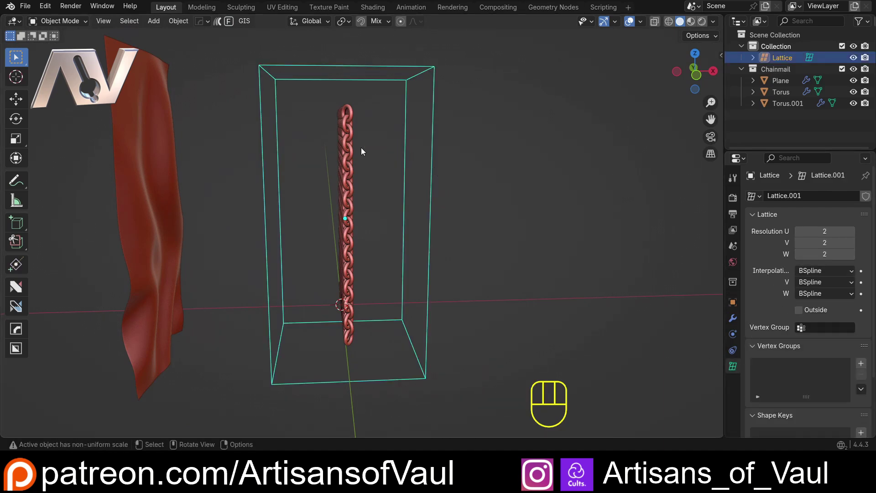
Step: From a front view, move the lattice along the X axis onto the chain
{"action": "left_click_drag", "start_coordinate": [579, 175], "coordinate": [577, 153]}
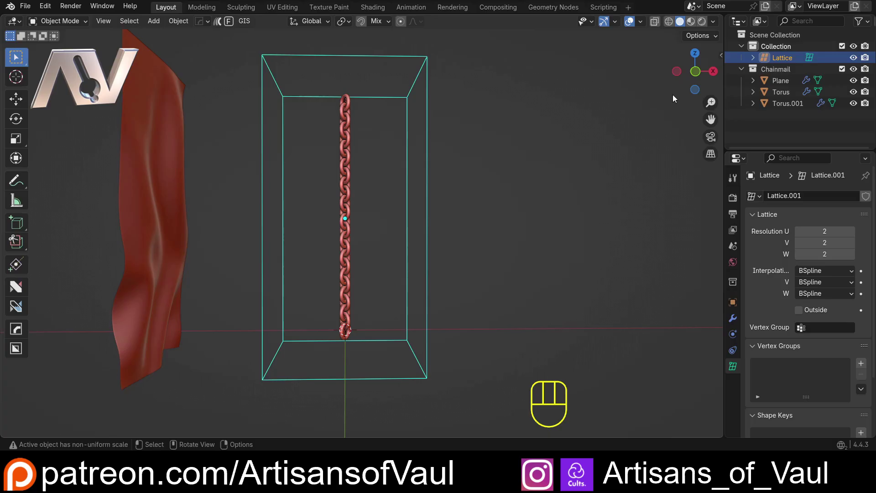
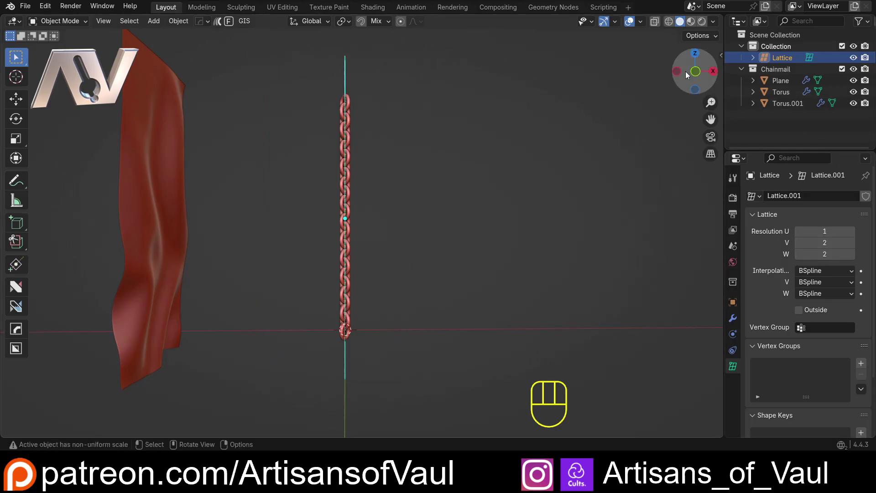
{"action": "left_click", "coordinate": [697, 75]}
{"action": "left_click_drag", "start_coordinate": [368, 120], "coordinate": [409, 144]}
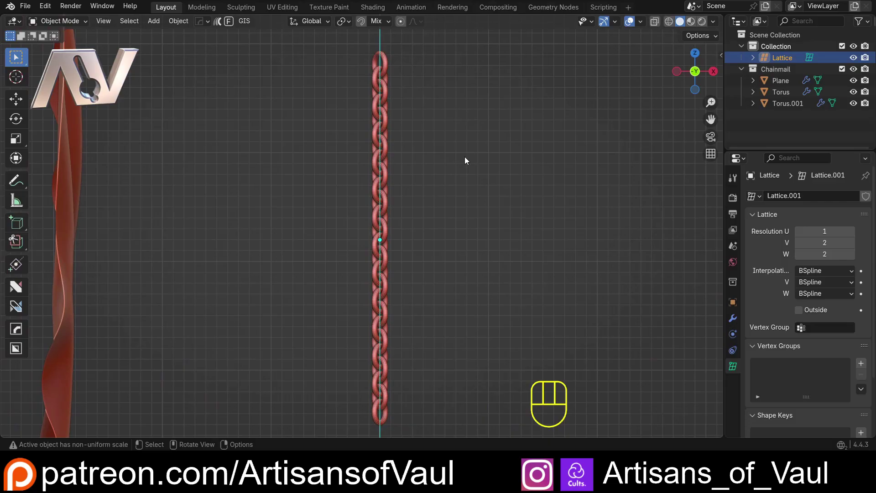
{"action": "key", "text": "g"}
{"action": "key", "text": "z"}
{"action": "key", "text": "x"}
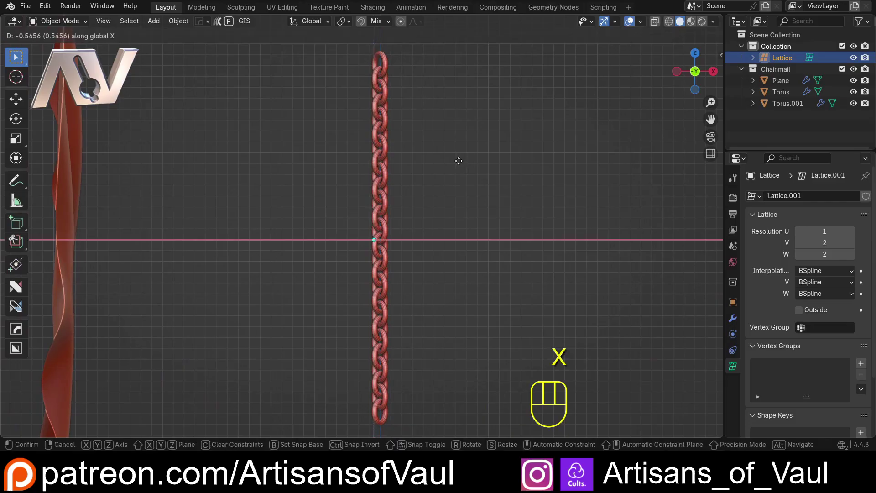
{"action": "left_click", "coordinate": [338, 143]}
Step: Raise the lattice's V resolution to 18 so it spans the chainmail sheet
{"action": "left_click_drag", "start_coordinate": [445, 110], "coordinate": [305, 127]}
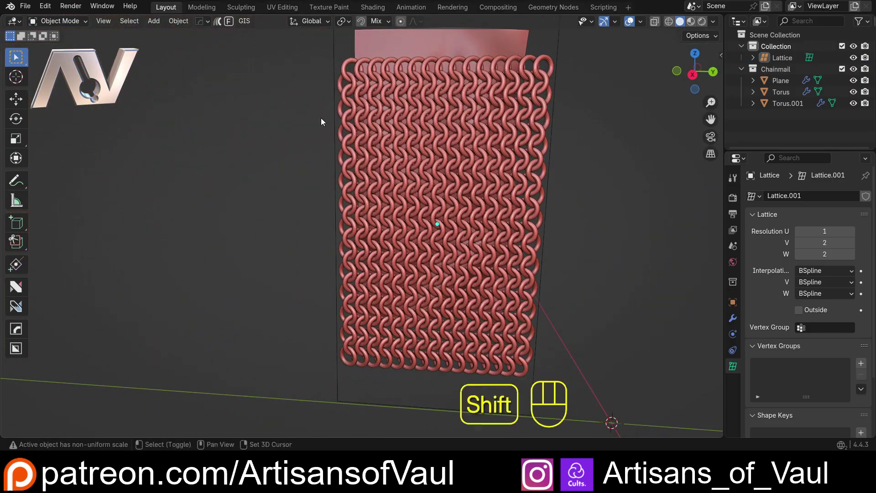
{"action": "left_click_drag", "start_coordinate": [274, 109], "coordinate": [146, 104]}
{"action": "middle_click", "coordinate": [164, 100]}
{"action": "left_click", "coordinate": [275, 106]}
{"action": "left_click", "coordinate": [281, 113]}
{"action": "left_click", "coordinate": [854, 245]}
{"action": "left_click", "coordinate": [854, 245]}
{"action": "left_click", "coordinate": [854, 245]}
{"action": "left_click", "coordinate": [854, 245]}
{"action": "left_click", "coordinate": [854, 245]}
{"action": "left_click", "coordinate": [854, 244]}
{"action": "left_click", "coordinate": [854, 244]}
{"action": "left_click", "coordinate": [854, 245]}
{"action": "left_click", "coordinate": [854, 244]}
{"action": "left_click", "coordinate": [854, 244]}
{"action": "left_click", "coordinate": [854, 245]}
{"action": "left_click", "coordinate": [854, 245]}
{"action": "left_click", "coordinate": [854, 244]}
{"action": "left_click", "coordinate": [854, 244]}
{"action": "double_click", "coordinate": [854, 244]}
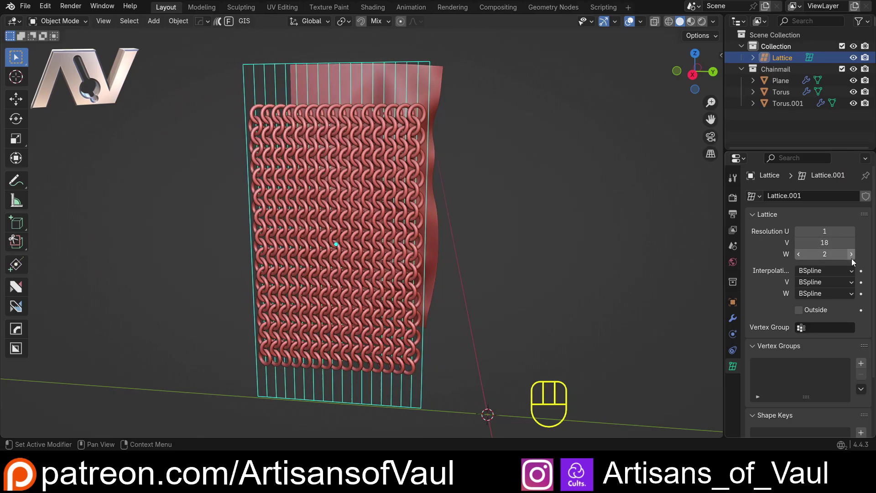
Step: Raise the lattice's W resolution to about 33 for a dense grid over the rings
{"action": "left_click", "coordinate": [855, 261]}
{"action": "left_click", "coordinate": [855, 260]}
{"action": "left_click", "coordinate": [855, 260]}
{"action": "left_click", "coordinate": [855, 260]}
{"action": "left_click", "coordinate": [855, 261]}
{"action": "left_click", "coordinate": [854, 260]}
{"action": "left_click", "coordinate": [854, 260]}
{"action": "left_click", "coordinate": [854, 260]}
{"action": "left_click", "coordinate": [855, 260]}
{"action": "left_click", "coordinate": [854, 260]}
{"action": "left_click", "coordinate": [854, 260]}
{"action": "left_click", "coordinate": [855, 260]}
{"action": "left_click", "coordinate": [854, 261]}
{"action": "left_click", "coordinate": [855, 261]}
{"action": "left_click", "coordinate": [854, 261]}
{"action": "left_click", "coordinate": [854, 261]}
{"action": "left_click", "coordinate": [854, 260]}
{"action": "left_click", "coordinate": [854, 261]}
{"action": "left_click", "coordinate": [854, 261]}
{"action": "left_click", "coordinate": [854, 261]}
{"action": "left_click", "coordinate": [855, 260]}
{"action": "left_click", "coordinate": [855, 261]}
{"action": "left_click", "coordinate": [854, 261]}
{"action": "left_click", "coordinate": [854, 261]}
{"action": "left_click", "coordinate": [855, 261]}
{"action": "left_click", "coordinate": [855, 261]}
{"action": "left_click", "coordinate": [854, 260]}
{"action": "left_click", "coordinate": [855, 260]}
{"action": "double_click", "coordinate": [854, 260]}
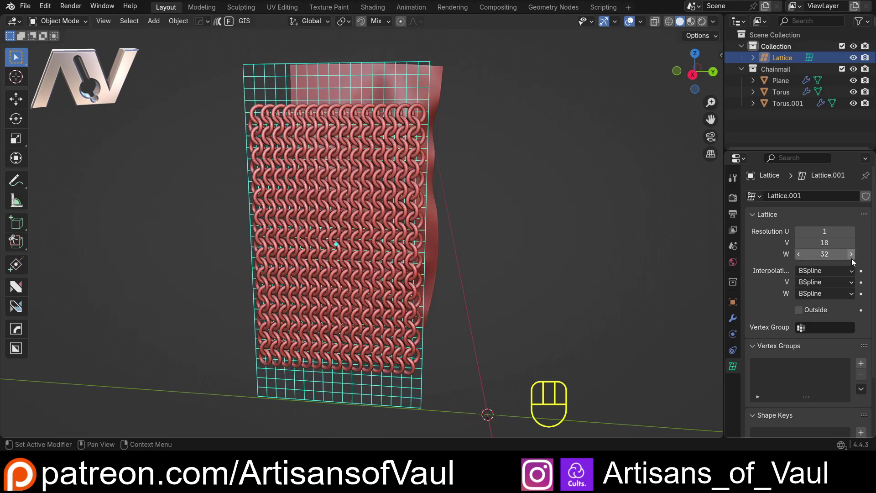
{"action": "left_click", "coordinate": [854, 261]}
Step: Select the ring objects and show their mesh data settings
{"action": "left_click_drag", "start_coordinate": [345, 204], "coordinate": [456, 192]}
{"action": "left_click_drag", "start_coordinate": [399, 160], "coordinate": [373, 168]}
{"action": "left_click", "coordinate": [363, 123]}
{"action": "left_click", "coordinate": [360, 119]}
{"action": "left_click", "coordinate": [376, 131]}
{"action": "left_click", "coordinate": [368, 119]}
{"action": "left_click", "coordinate": [367, 117]}
{"action": "left_click", "coordinate": [375, 126]}
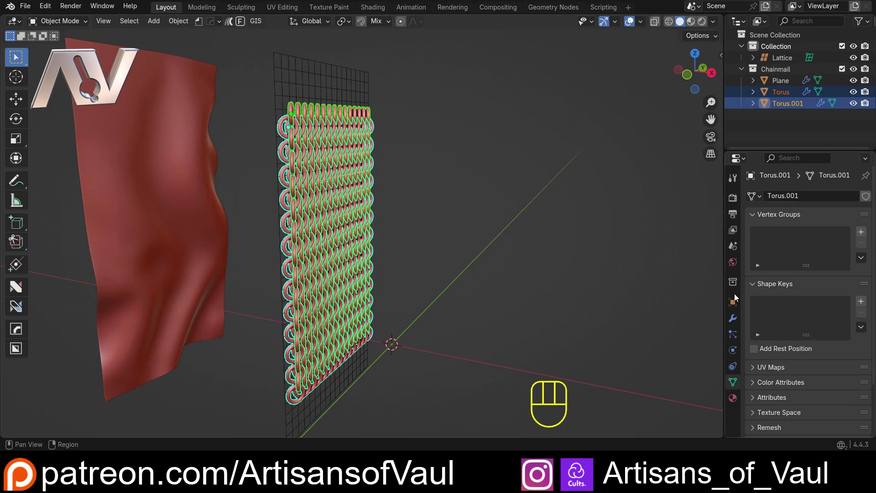
Step: Set the ring object's Array.001 count to 14 in the Modifier properties
{"action": "left_click", "coordinate": [738, 324]}
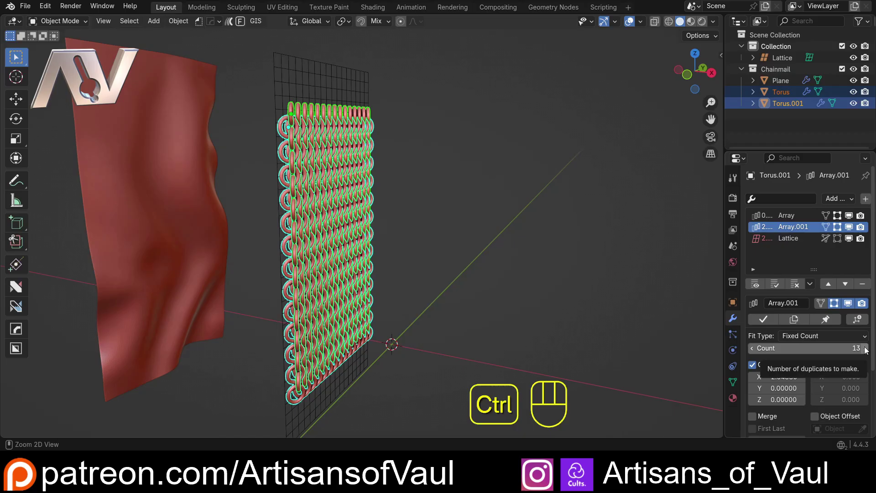
{"action": "left_click", "coordinate": [868, 350]}
{"action": "left_click_drag", "start_coordinate": [515, 296], "coordinate": [536, 228]}
{"action": "left_click_drag", "start_coordinate": [441, 238], "coordinate": [437, 223]}
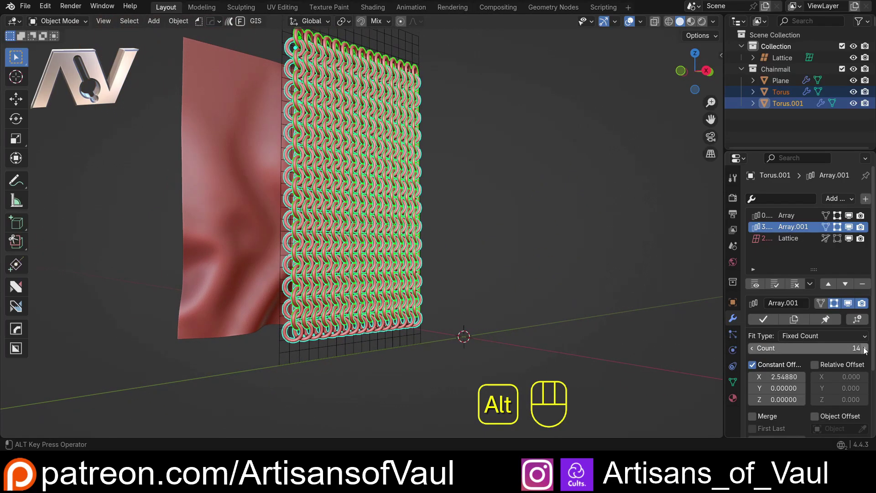
{"action": "left_click", "coordinate": [866, 351]}
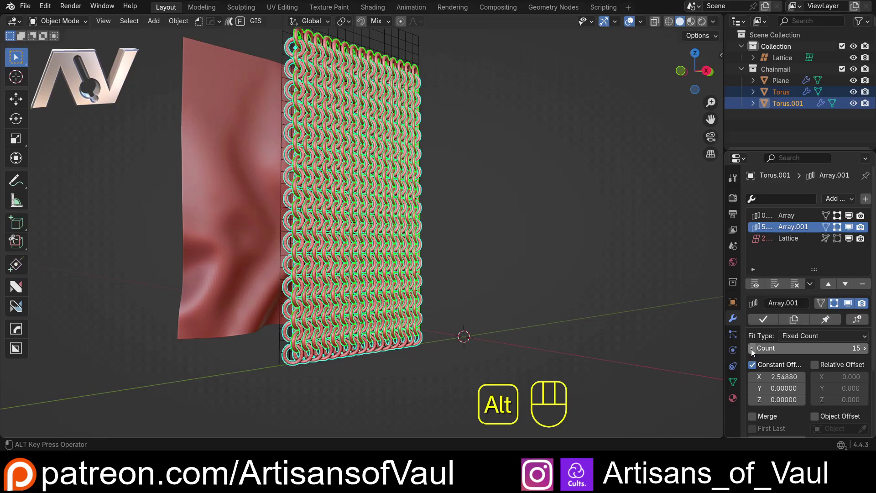
{"action": "left_click", "coordinate": [754, 351]}
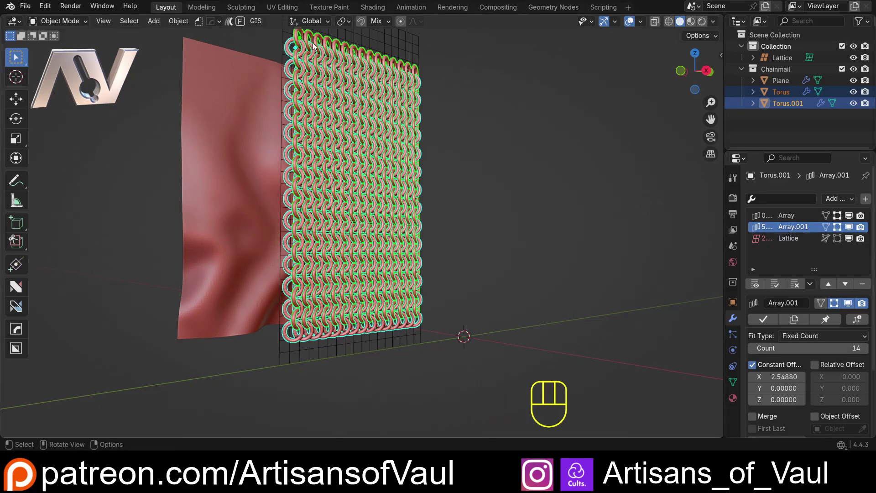
Step: Select both ring sets together and settle their second array count at 14
{"action": "left_click", "coordinate": [327, 43]}
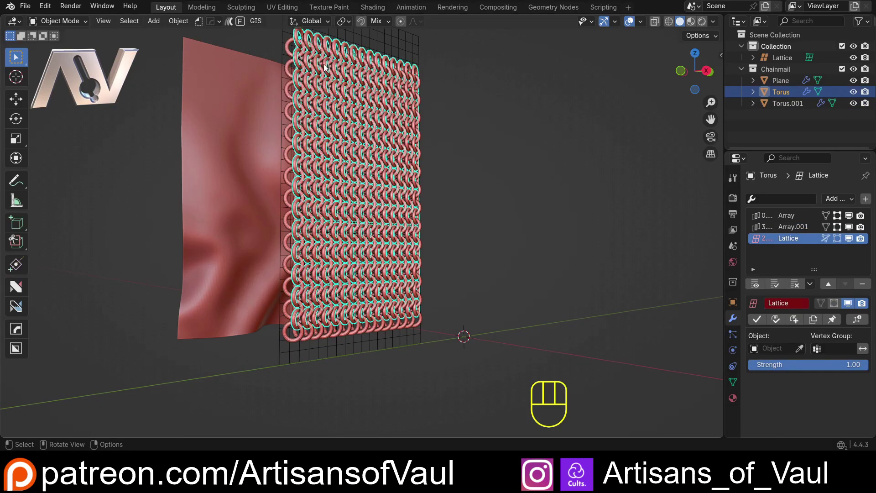
{"action": "left_click", "coordinate": [292, 54]}
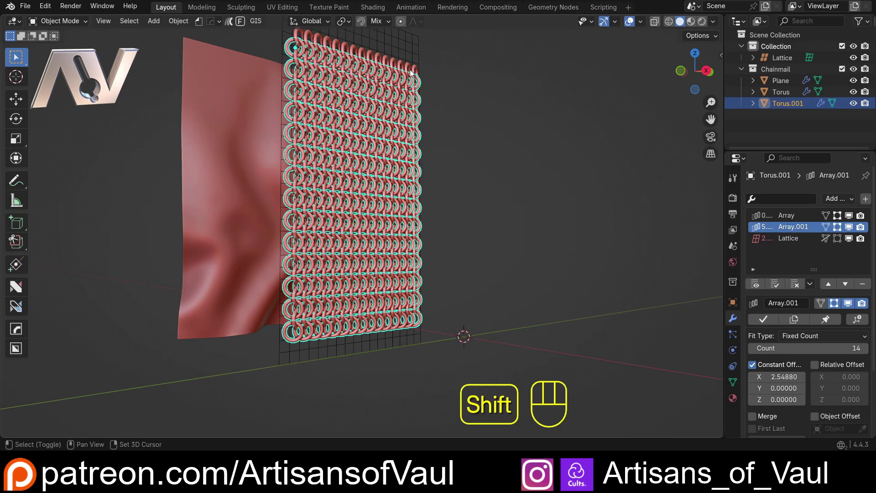
{"action": "left_click", "coordinate": [415, 74]}
{"action": "left_click", "coordinate": [418, 71]}
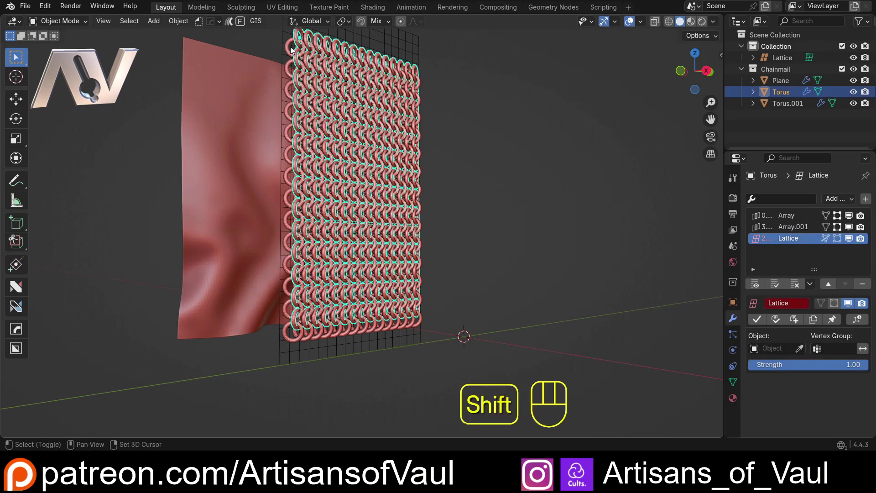
{"action": "left_click", "coordinate": [289, 52]}
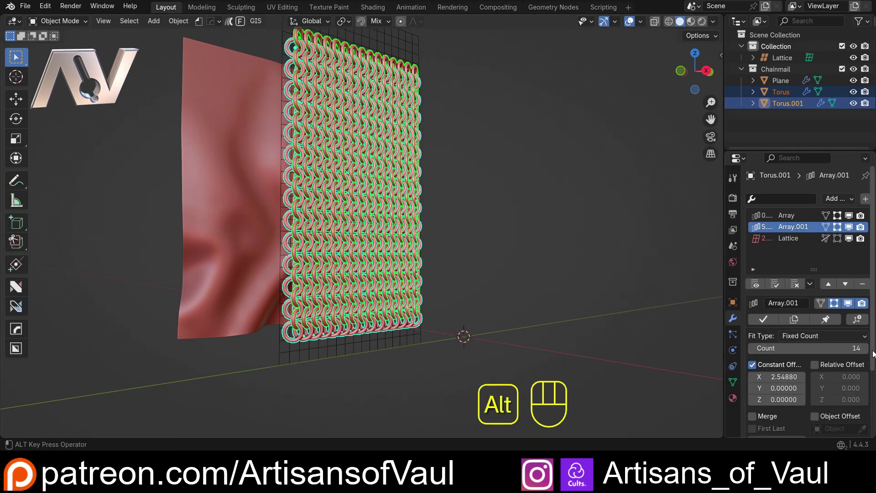
{"action": "left_click", "coordinate": [867, 352]}
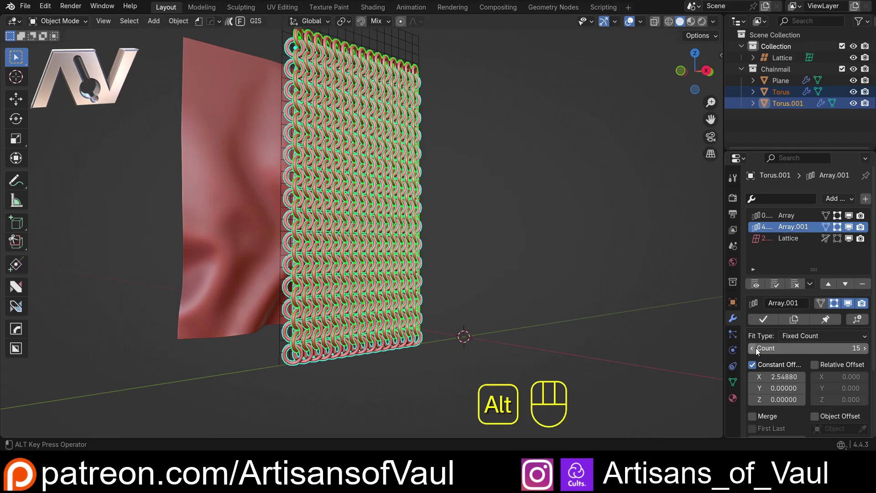
{"action": "double_click", "coordinate": [756, 350]}
{"action": "left_click", "coordinate": [866, 351]}
{"action": "left_click", "coordinate": [546, 216]}
{"action": "left_click_drag", "start_coordinate": [527, 213], "coordinate": [455, 214]}
{"action": "left_click_drag", "start_coordinate": [482, 204], "coordinate": [364, 270]}
{"action": "left_click_drag", "start_coordinate": [352, 216], "coordinate": [456, 233]}
{"action": "key", "text": "ctrl+z"}
{"action": "left_click", "coordinate": [364, 157]}
{"action": "left_click", "coordinate": [374, 170]}
{"action": "double_click", "coordinate": [755, 353]}
{"action": "left_click", "coordinate": [360, 244]}
{"action": "left_click_drag", "start_coordinate": [301, 189], "coordinate": [335, 185]}
{"action": "left_click", "coordinate": [440, 158]}
{"action": "left_click", "coordinate": [405, 150]}
{"action": "left_click", "coordinate": [409, 136]}
{"action": "key", "text": "ctrl+p"}
{"action": "left_click", "coordinate": [326, 183]}
{"action": "left_click", "coordinate": [329, 182]}
{"action": "left_click", "coordinate": [332, 146]}
{"action": "key", "text": "ctrl+p"}
{"action": "left_click", "coordinate": [377, 127]}
{"action": "left_click_drag", "start_coordinate": [845, 202], "coordinate": [744, 304]}
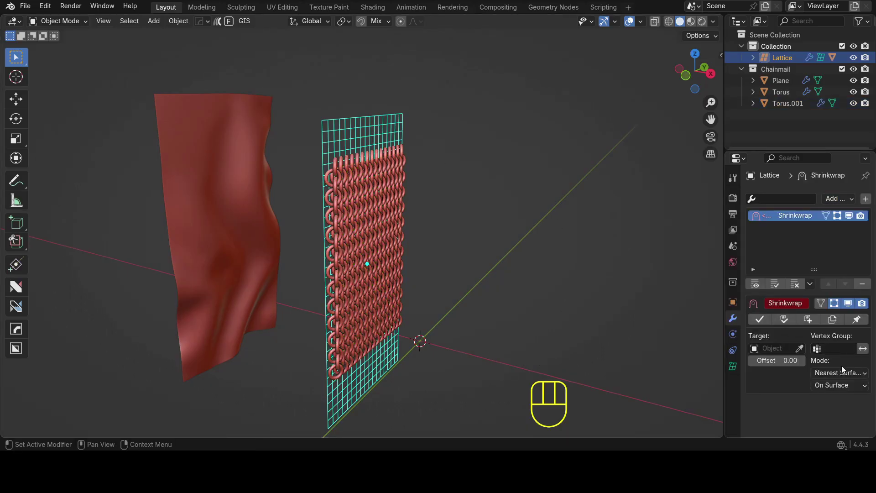
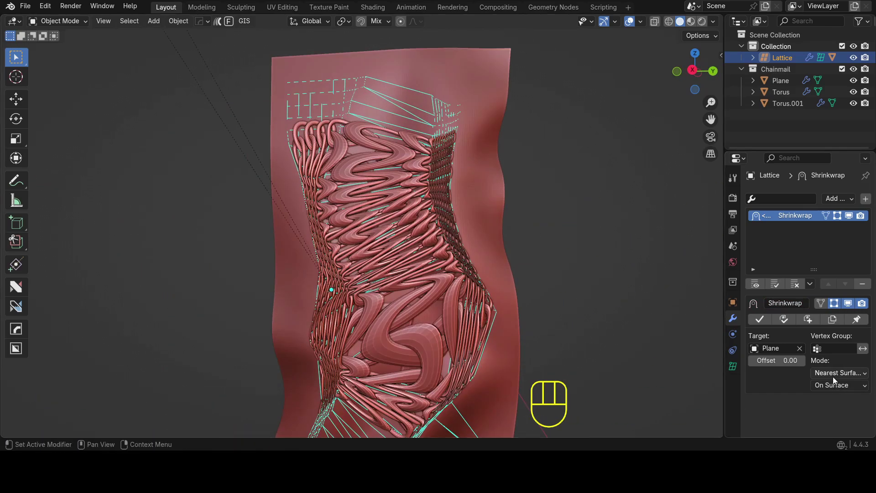
Step: Adjust the Shrinkwrap projection direction and inspect the lattice draped on the cloth
{"action": "left_click_drag", "start_coordinate": [846, 377], "coordinate": [788, 406]}
{"action": "left_click_drag", "start_coordinate": [491, 251], "coordinate": [549, 257]}
{"action": "left_click_drag", "start_coordinate": [319, 149], "coordinate": [400, 163]}
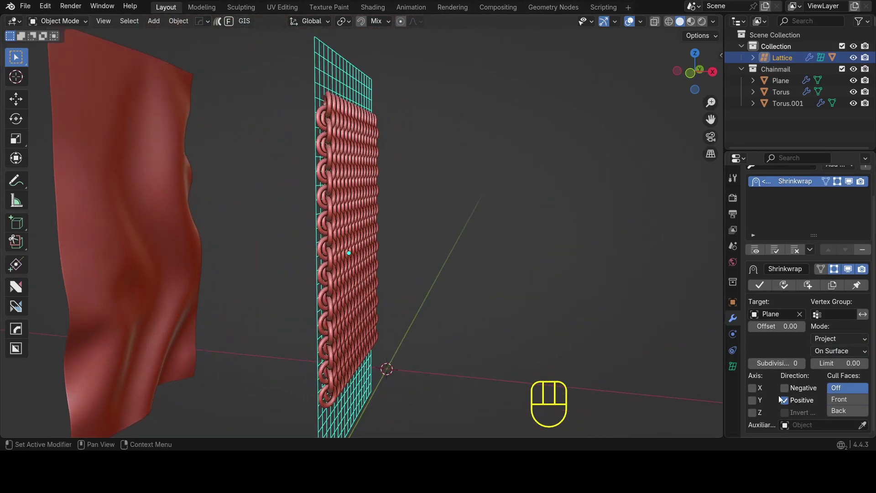
{"action": "left_click", "coordinate": [786, 391]}
{"action": "left_click_drag", "start_coordinate": [224, 187], "coordinate": [374, 224]}
{"action": "left_click_drag", "start_coordinate": [385, 224], "coordinate": [293, 214]}
{"action": "left_click_drag", "start_coordinate": [318, 212], "coordinate": [415, 211]}
{"action": "left_click_drag", "start_coordinate": [540, 291], "coordinate": [556, 225]}
Step: Select both ring sets to check their Lattice.001 modifier on the cloth
{"action": "left_click", "coordinate": [352, 163]}
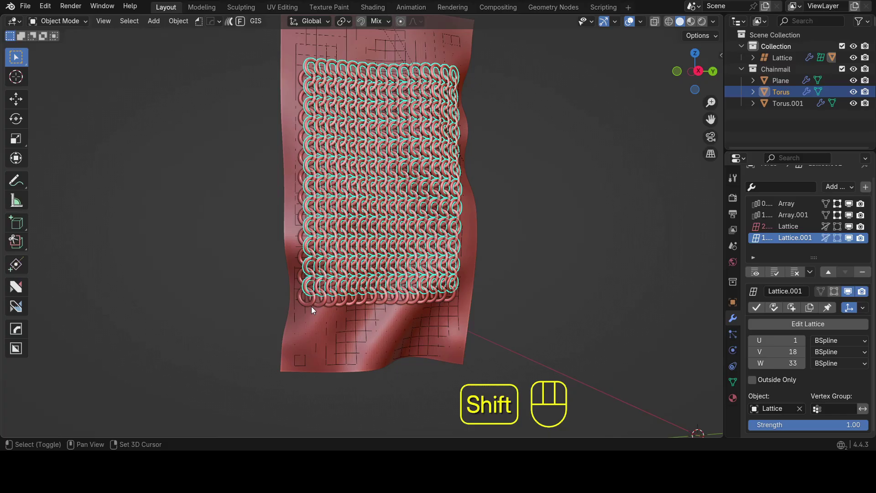
{"action": "left_click", "coordinate": [311, 309]}
{"action": "left_click_drag", "start_coordinate": [330, 288], "coordinate": [351, 226]}
{"action": "left_click_drag", "start_coordinate": [357, 222], "coordinate": [346, 221]}
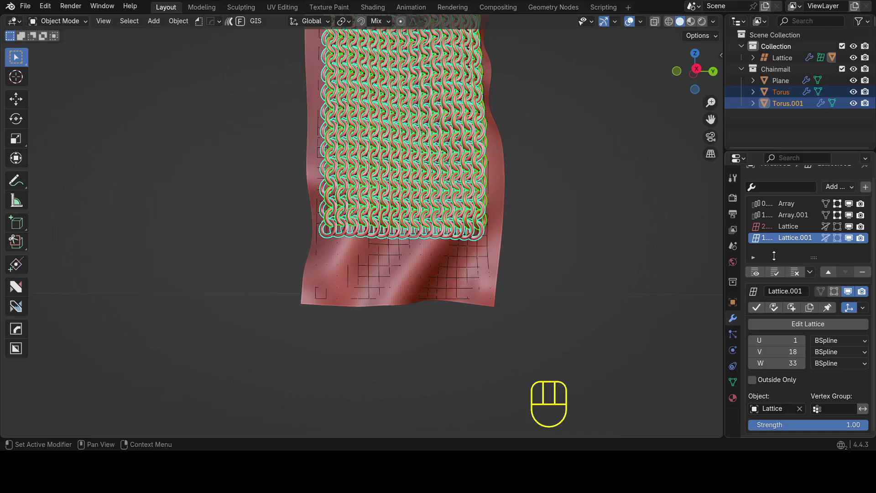
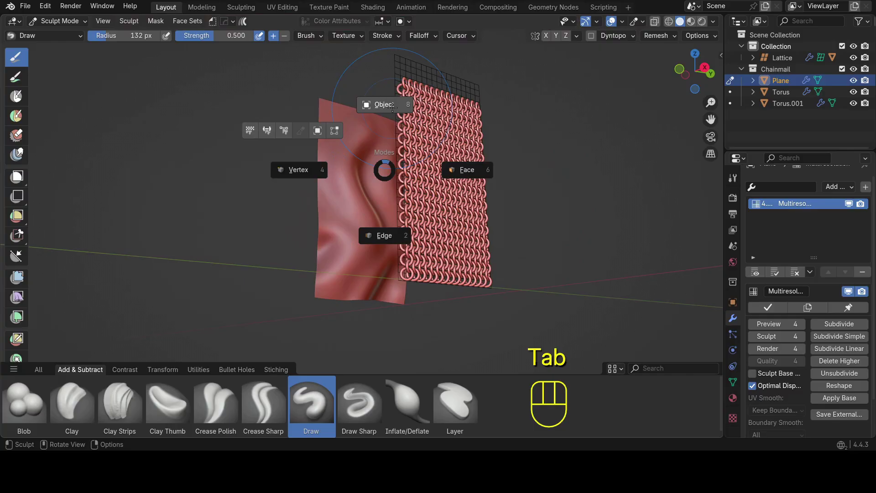
Step: Sculpt bulges into the cloth plane with Draw brush strokes
{"action": "left_click_drag", "start_coordinate": [433, 141], "coordinate": [381, 122]}
{"action": "left_click_drag", "start_coordinate": [372, 146], "coordinate": [387, 165]}
{"action": "left_click_drag", "start_coordinate": [330, 192], "coordinate": [339, 248]}
{"action": "left_click_drag", "start_coordinate": [333, 154], "coordinate": [341, 202]}
{"action": "left_click_drag", "start_coordinate": [347, 159], "coordinate": [322, 244]}
{"action": "left_click_drag", "start_coordinate": [335, 171], "coordinate": [241, 201]}
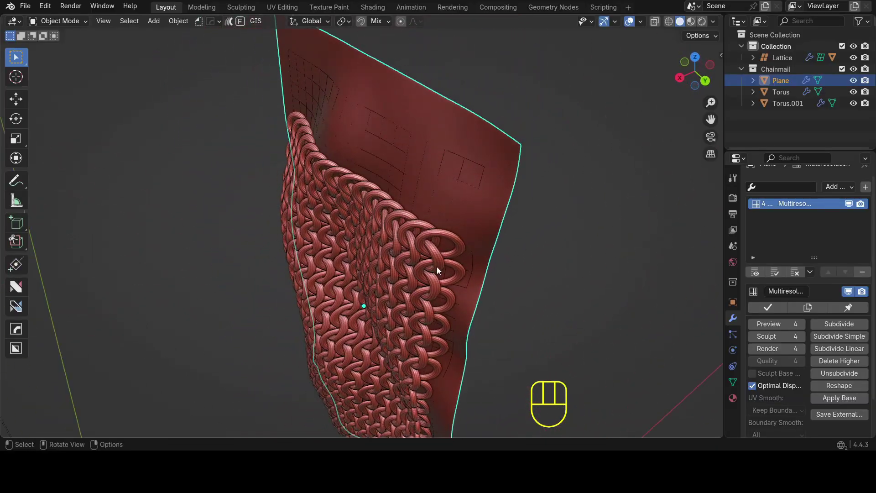
Step: Inspect the deformed chainmail, then select the cloth plane and enter Sculpt Mode again
{"action": "left_click_drag", "start_coordinate": [424, 286], "coordinate": [410, 225]}
{"action": "left_click_drag", "start_coordinate": [341, 202], "coordinate": [366, 175]}
{"action": "left_click_drag", "start_coordinate": [450, 163], "coordinate": [449, 140]}
{"action": "left_click_drag", "start_coordinate": [444, 144], "coordinate": [399, 188]}
{"action": "left_click_drag", "start_coordinate": [406, 176], "coordinate": [430, 196]}
{"action": "left_click", "coordinate": [437, 181]}
{"action": "key", "text": "Tab"}
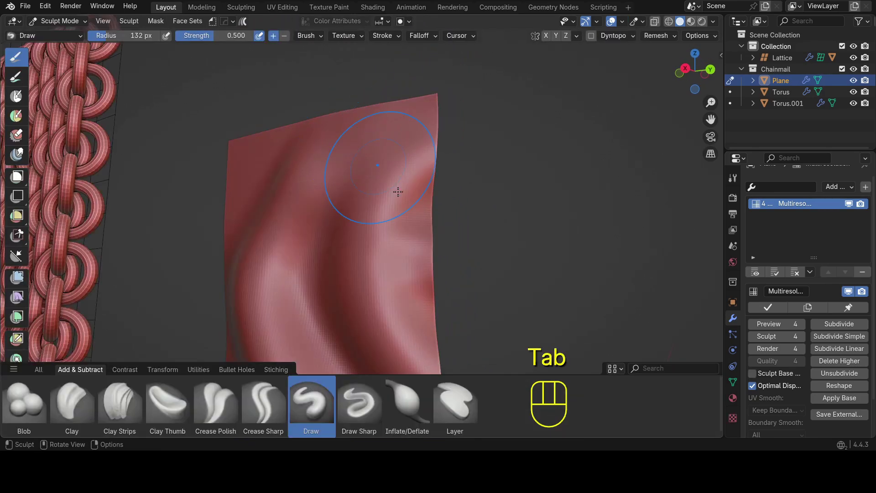
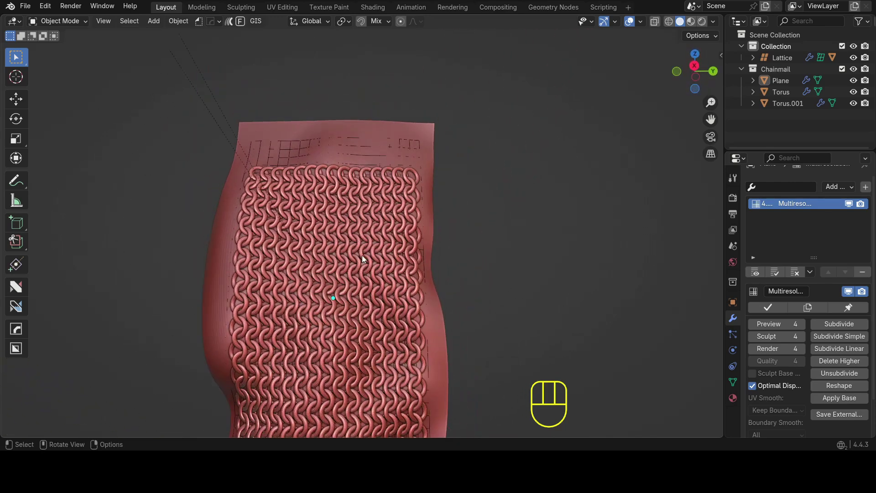
Step: Move both Torus ring objects up along Z so they drape over the sculpted bulges
{"action": "left_click", "coordinate": [350, 230]}
{"action": "left_click", "coordinate": [351, 187]}
{"action": "middle_click", "coordinate": [360, 236]}
{"action": "key", "text": "g"}
{"action": "key", "text": "z"}
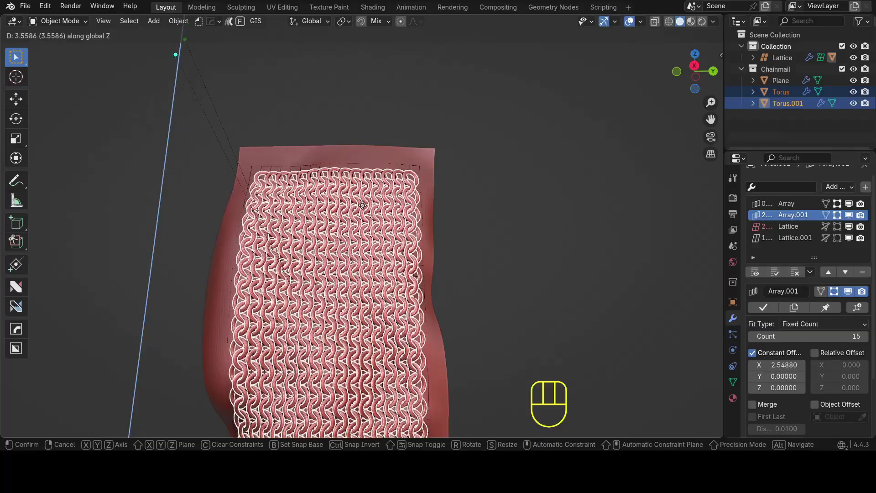
{"action": "left_click", "coordinate": [495, 217]}
{"action": "left_click_drag", "start_coordinate": [446, 216], "coordinate": [488, 266]}
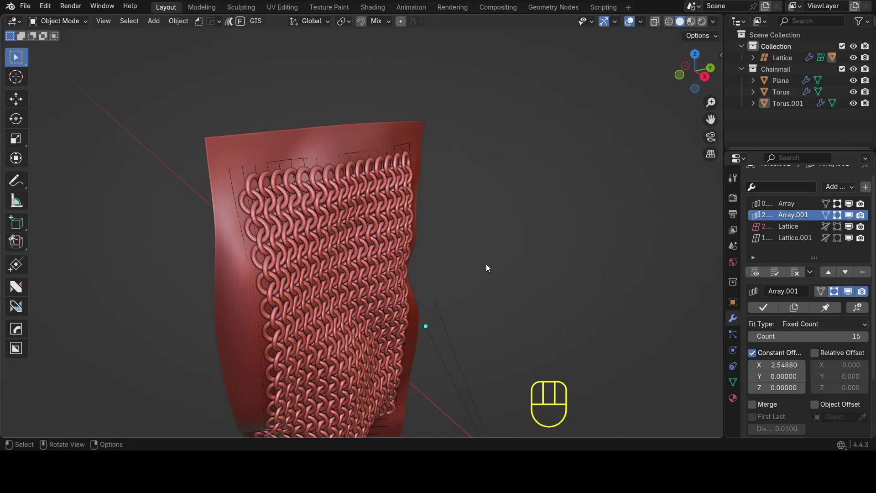